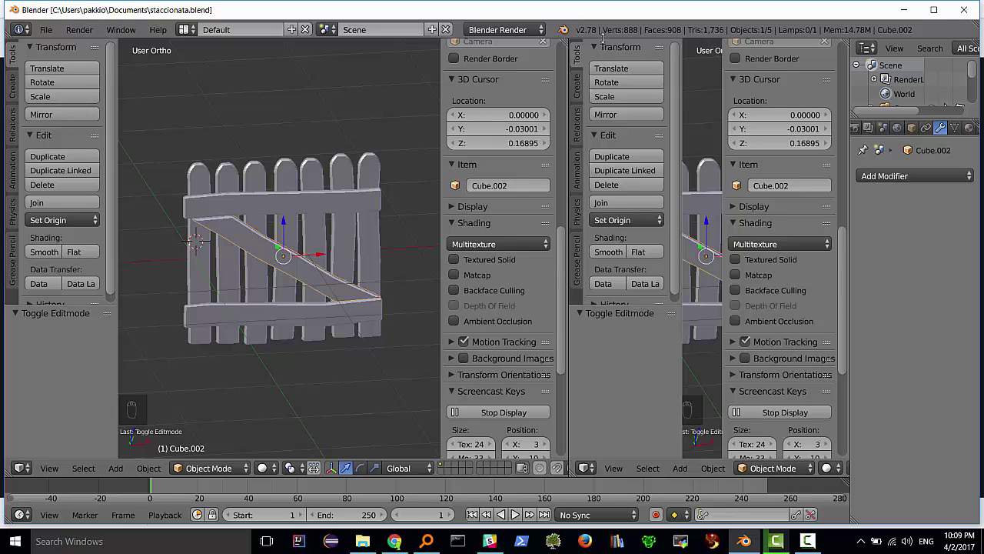
# Turn the right 3D view into a UV/Image Editor and switch the render engine to Cycles
pyautogui.moveTo(588, 468); pyautogui.dragTo(508, 30)
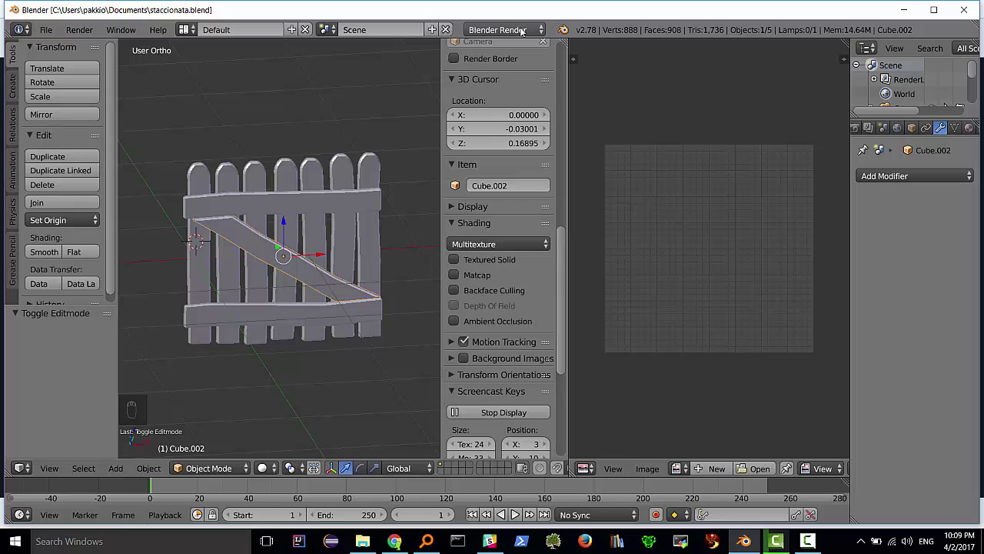
pyautogui.moveTo(525, 30); pyautogui.dragTo(324, 279)
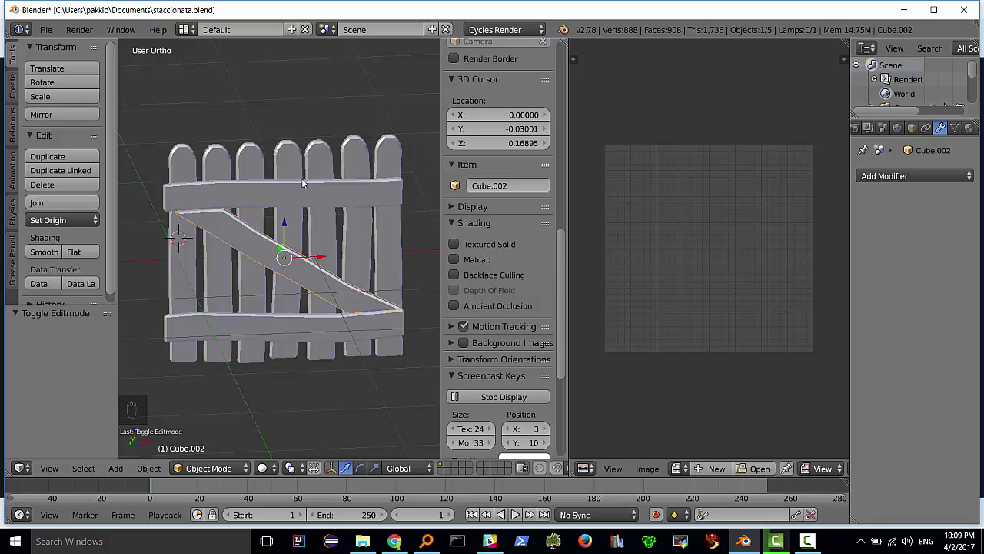
# Orbit the view slightly around the fence before setting up the picket material
pyautogui.moveTo(257, 211); pyautogui.dragTo(249, 200)
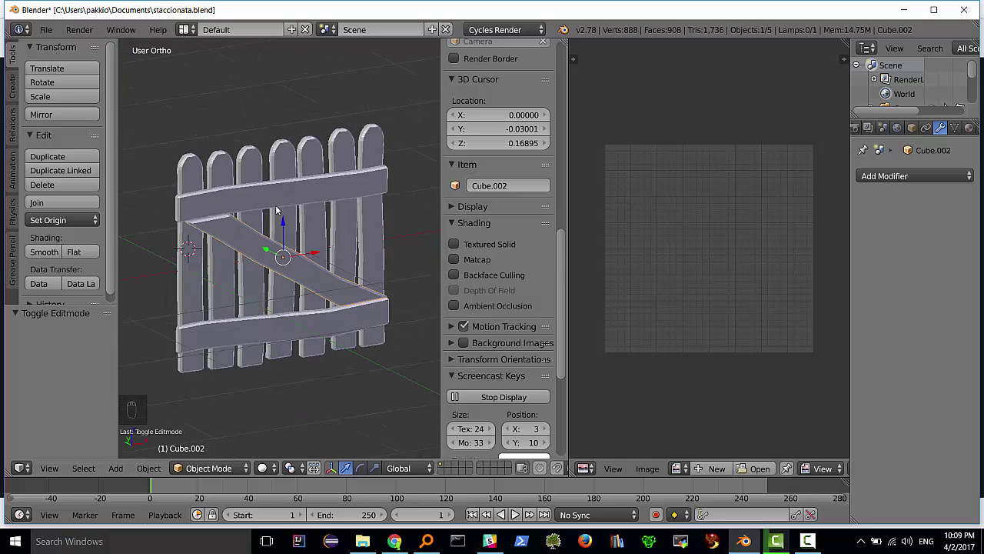
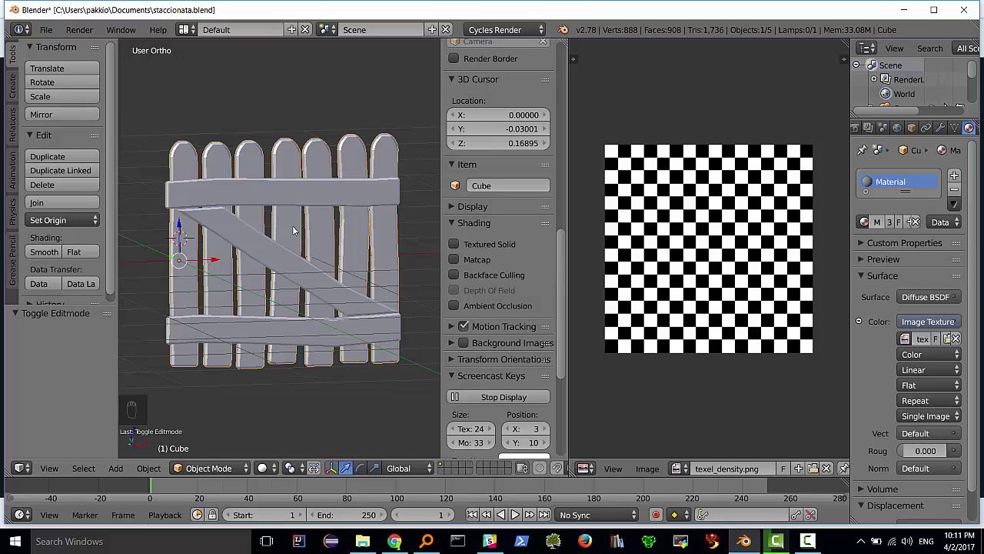
# Show textures on the models in the viewport so the checker image is visible
pyautogui.press('Tab')
pyautogui.press('Tab')
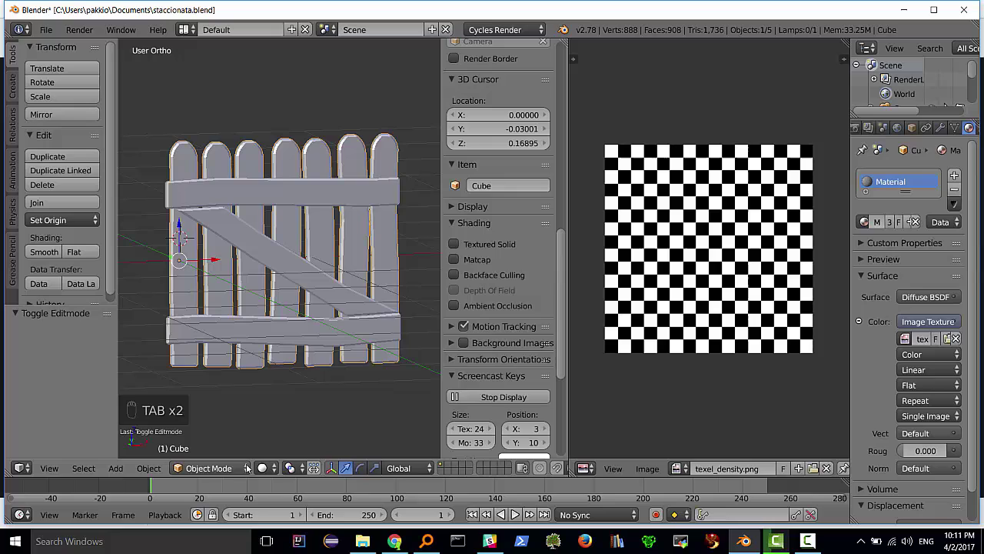
pyautogui.click(272, 468)
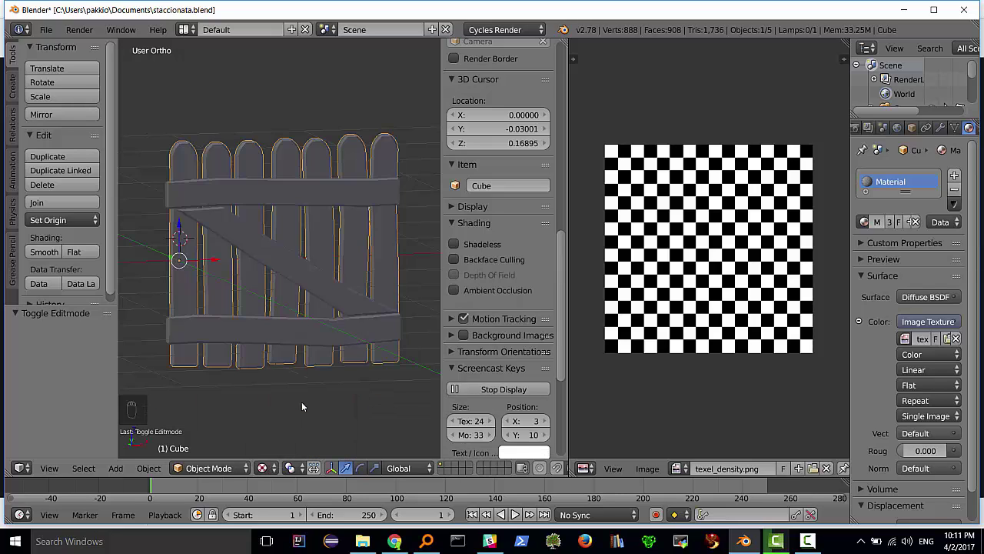
pyautogui.middleClick(292, 260)
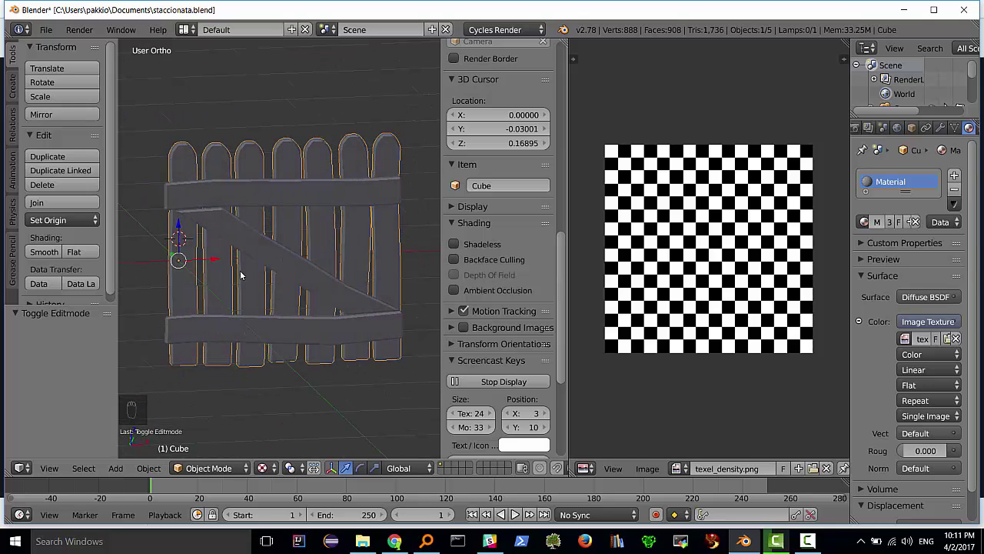
# Select all picket geometry in Edit Mode and unwrap it with Smart UV Project
pyautogui.press('Tab')
pyautogui.press('a')
pyautogui.press('a')
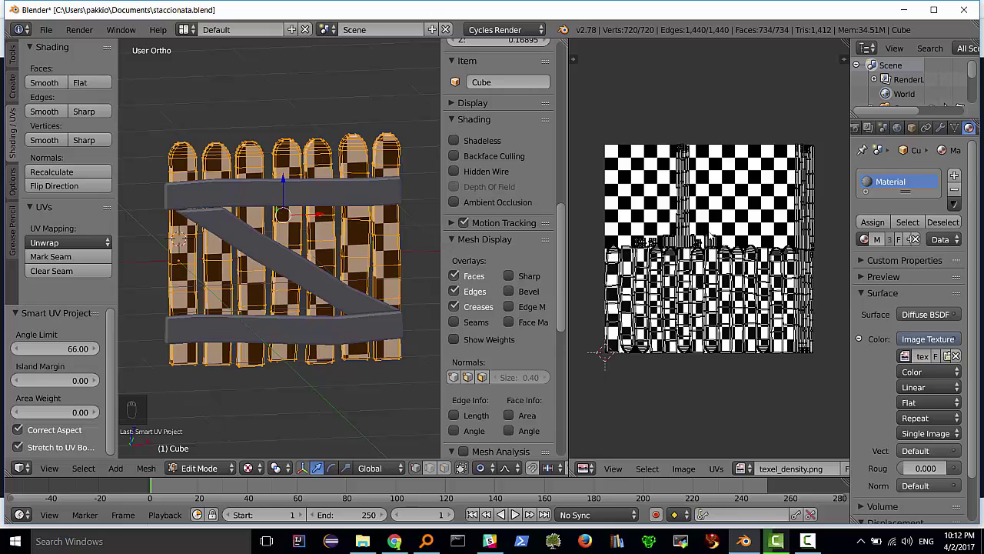
# Scale all the pickets' UV islands up by about 2.06 and leave Edit Mode
pyautogui.press('a')
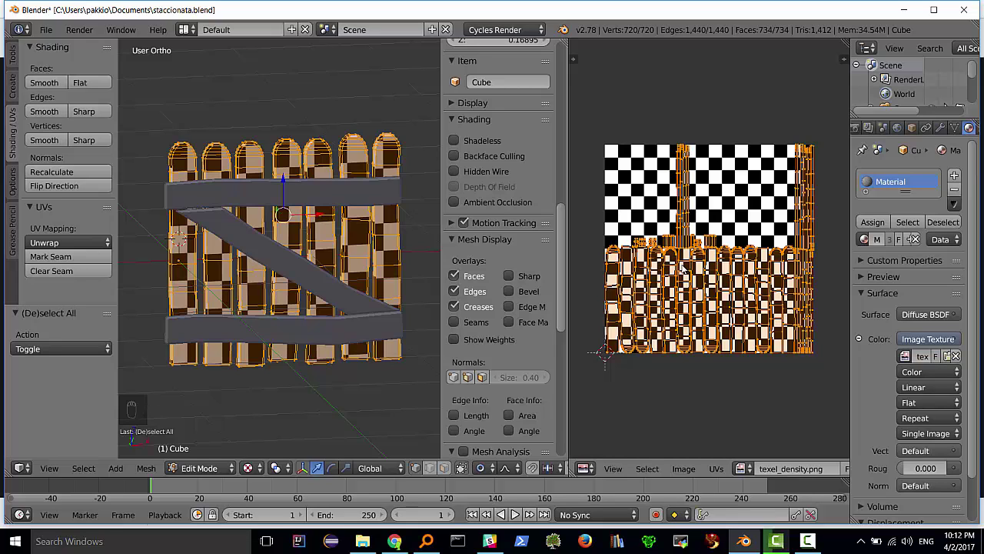
pyautogui.press('s')
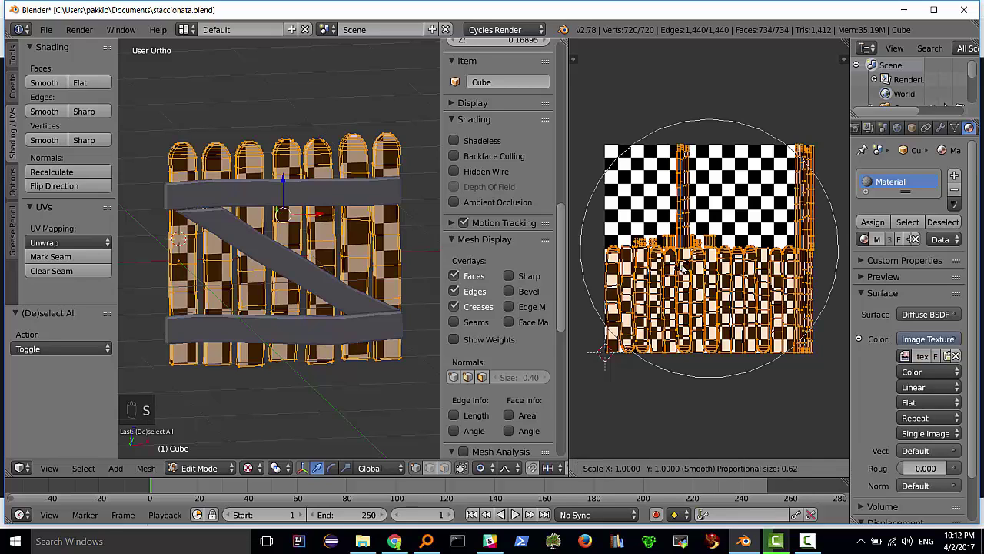
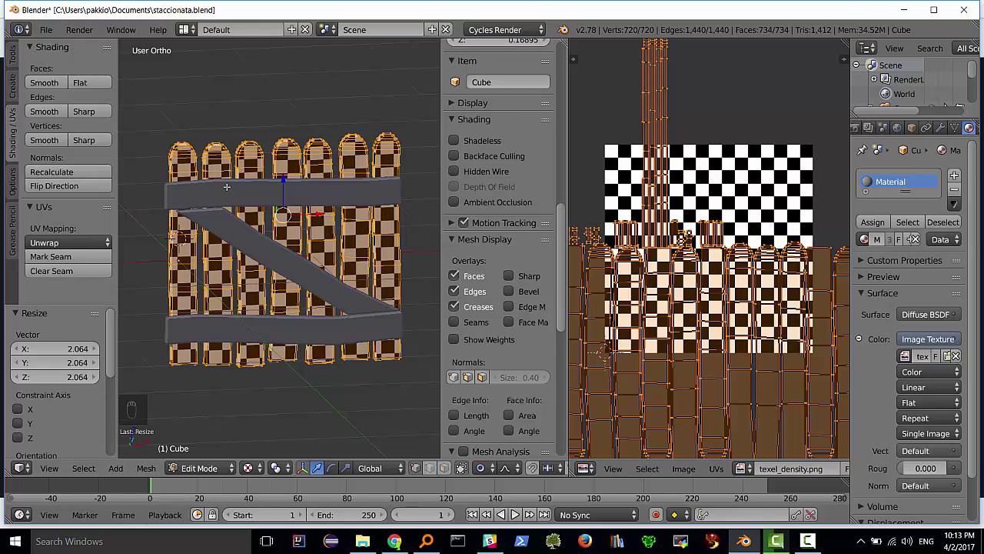
pyautogui.press('Tab')
# Select the crossbars object (Cube.001) and unwrap all its geometry with Smart UV Project
pyautogui.click(250, 197)
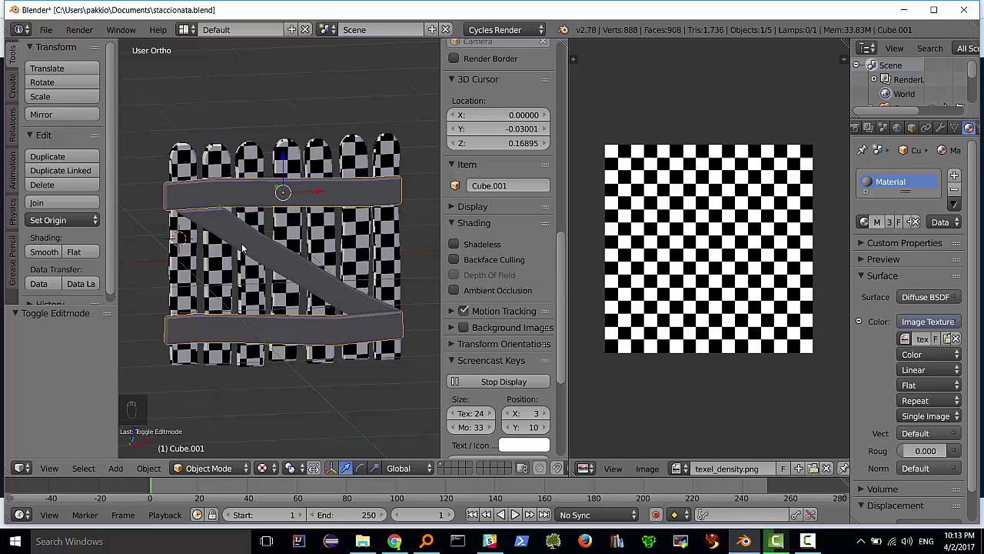
pyautogui.press('Tab')
pyautogui.press('u')
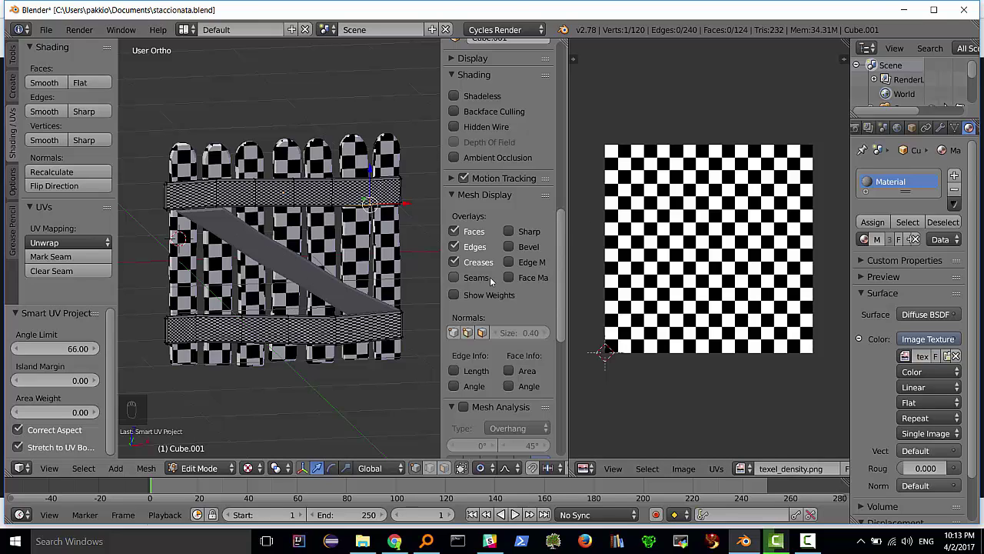
pyautogui.press('a')
pyautogui.press('a')
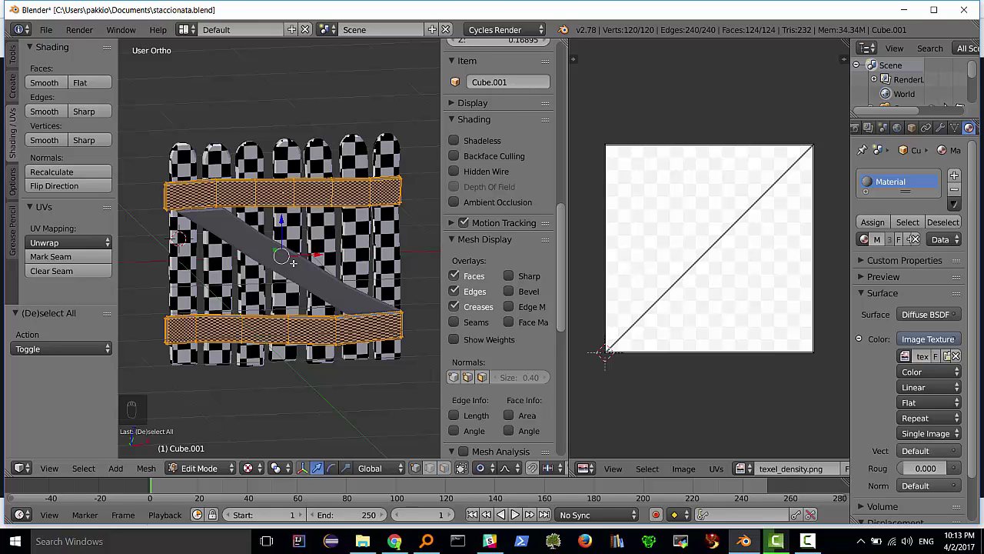
pyautogui.press('u')
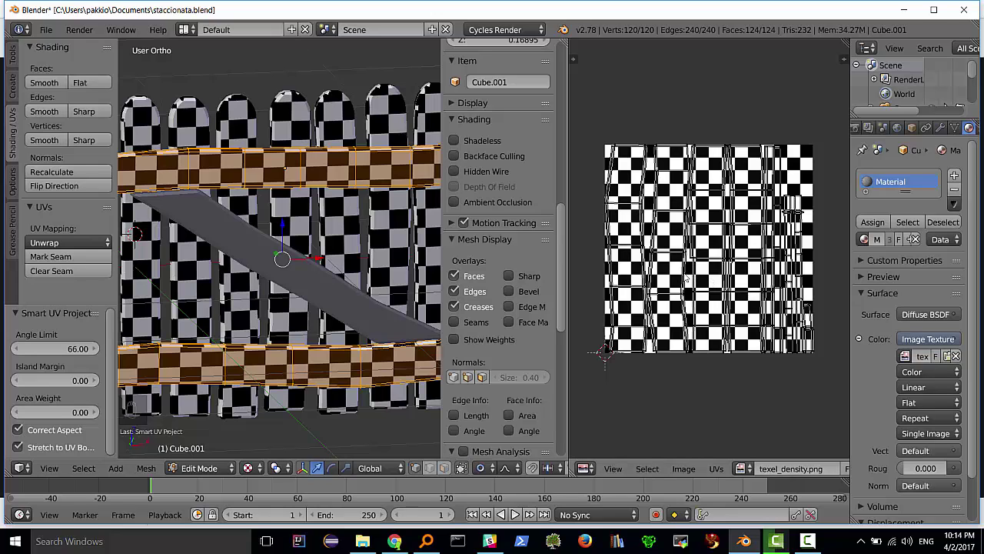
# Scale the crossbars' UV islands down to about 0.74 to match the pickets, then leave Edit Mode
pyautogui.press('a')
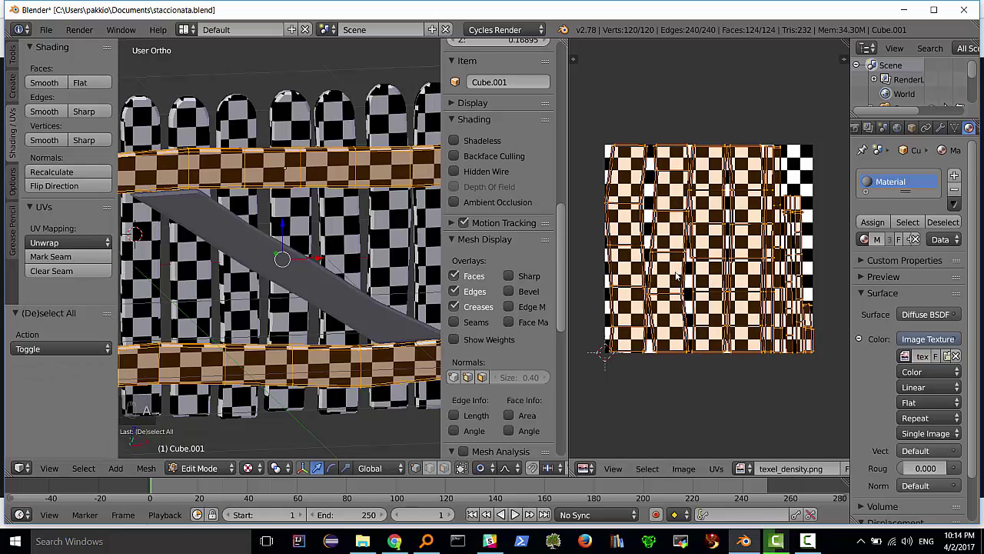
pyautogui.press('s')
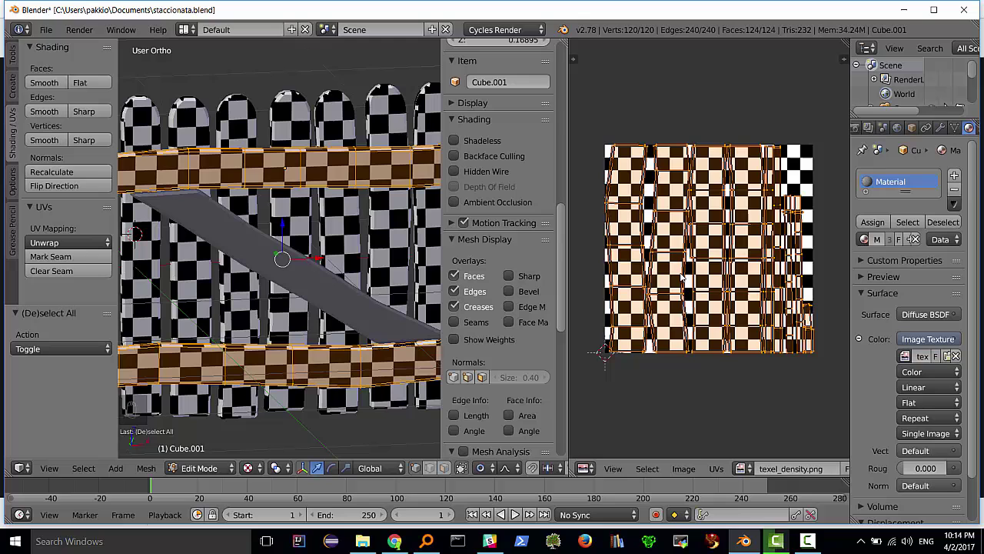
pyautogui.press('s')
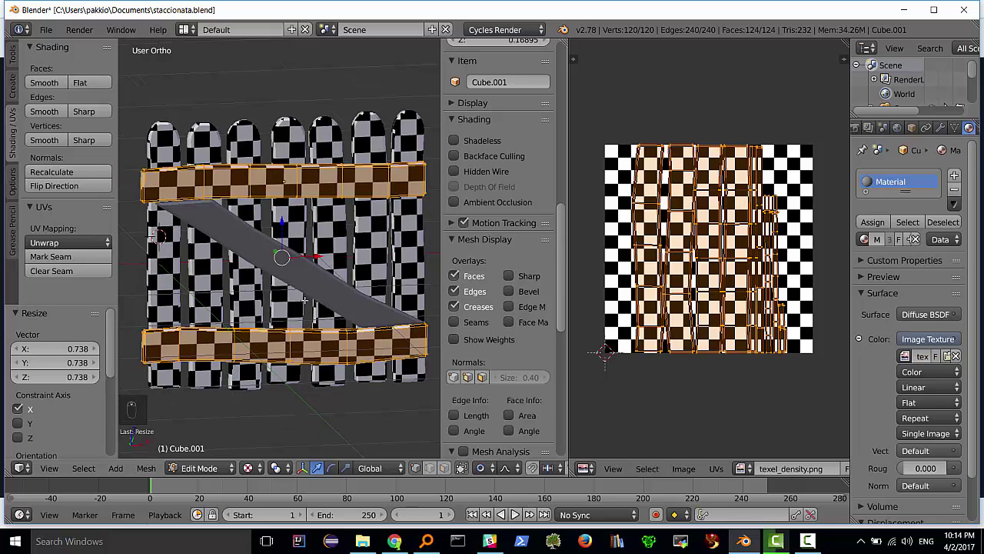
pyautogui.press('Tab')
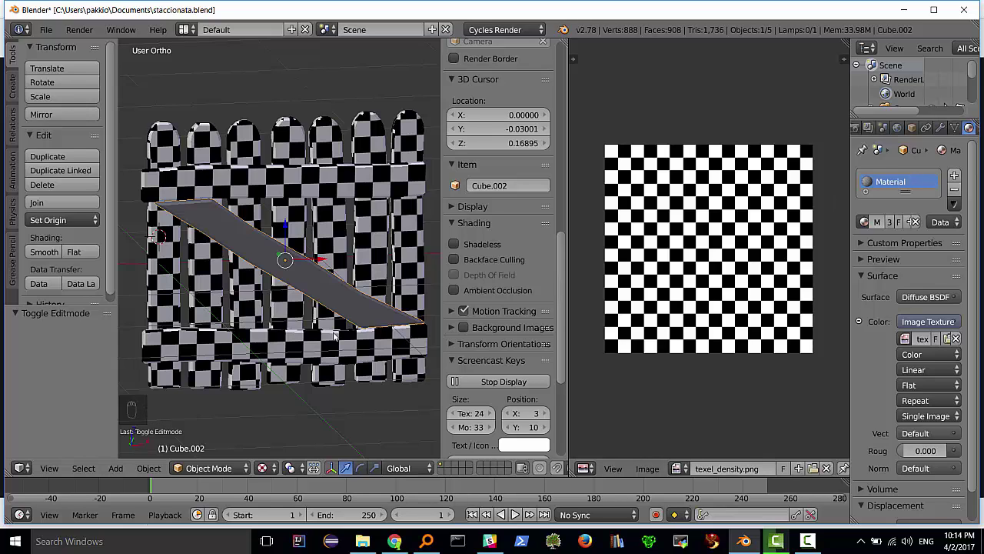
# Unwrap all of the diagonal brace's geometry with Smart UV Project
pyautogui.press('Tab')
pyautogui.press('a')
pyautogui.press('a')
pyautogui.press('u')
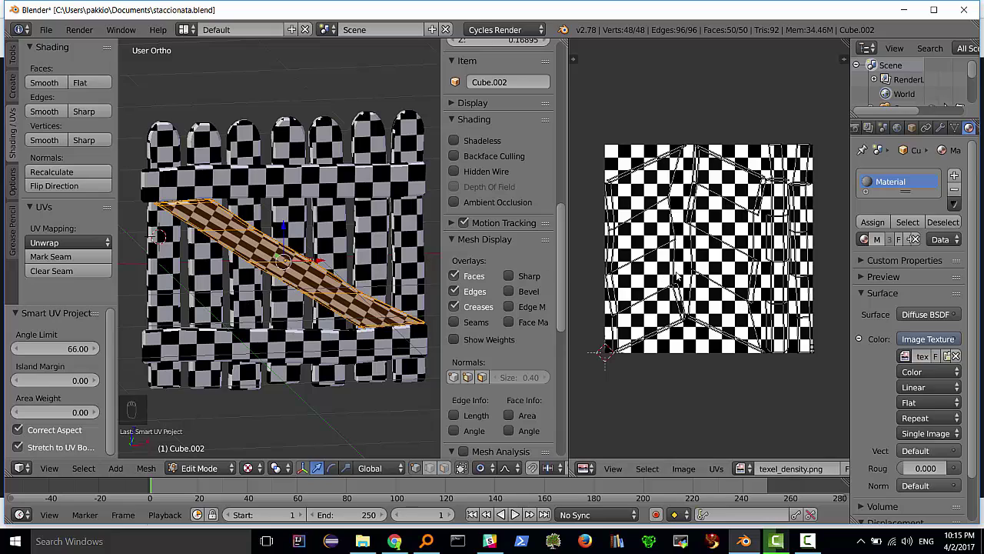
# Select the brace's UV islands and stretch them along X to about 1.12, rescaling repeatedly
pyautogui.press('a')
pyautogui.press('a')
pyautogui.press('a')
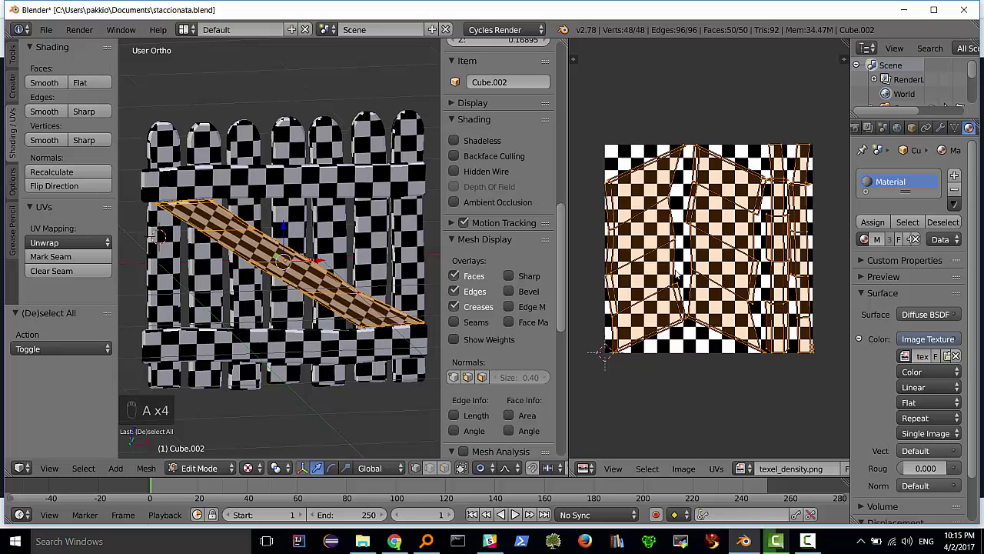
pyautogui.press('s')
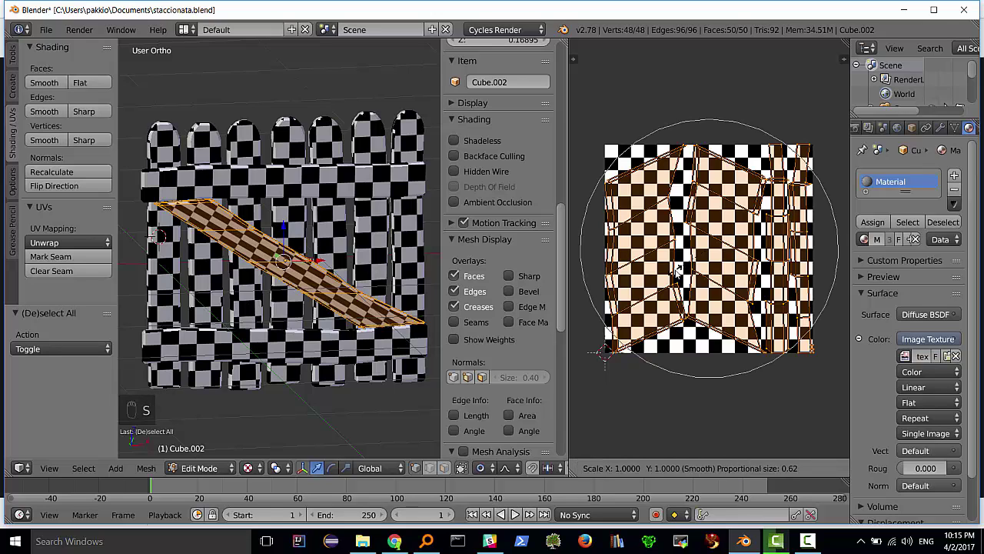
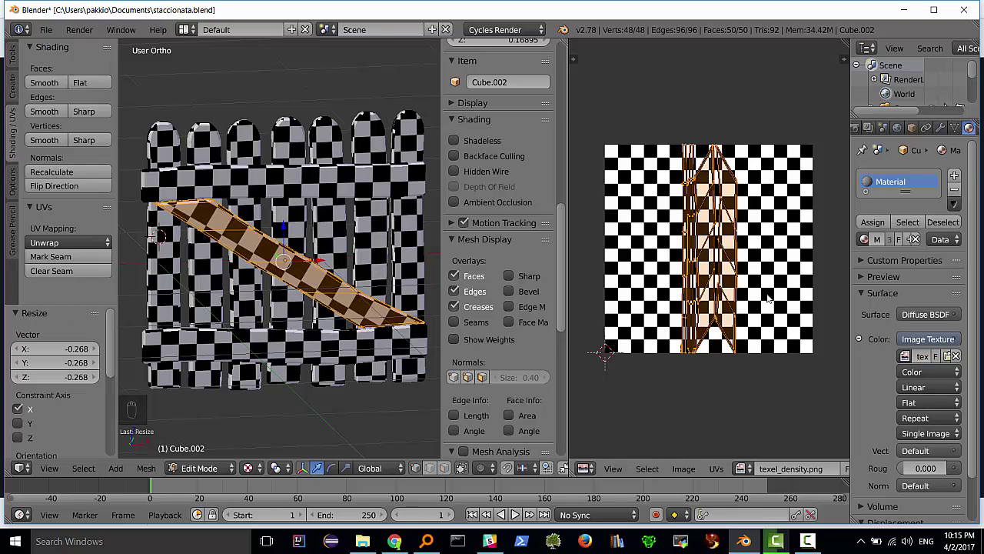
pyautogui.press('s')
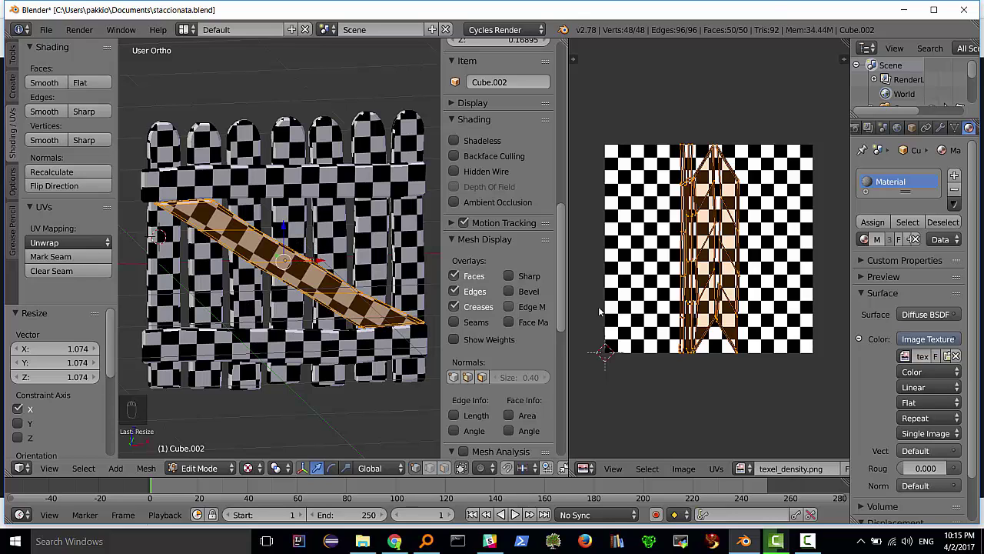
pyautogui.press('s')
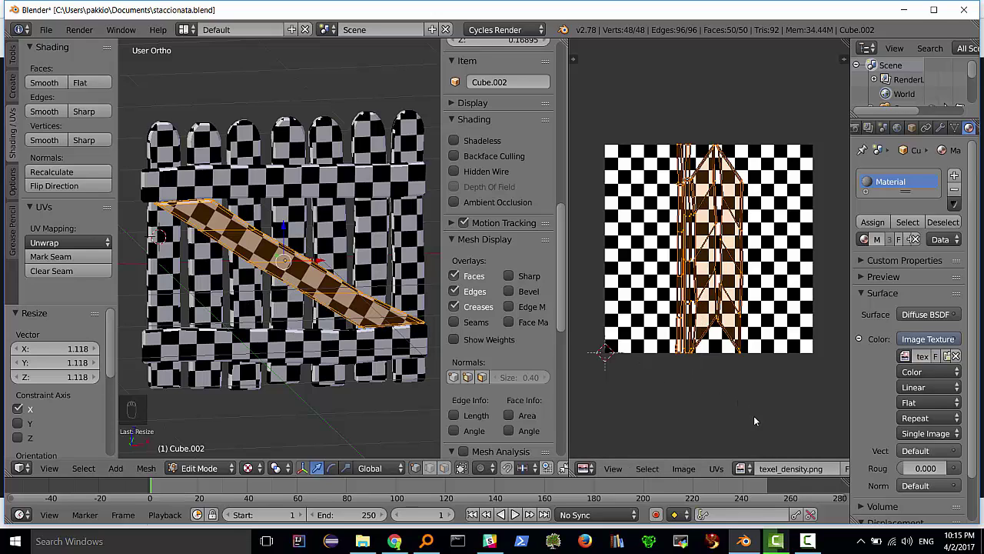
pyautogui.press('s')
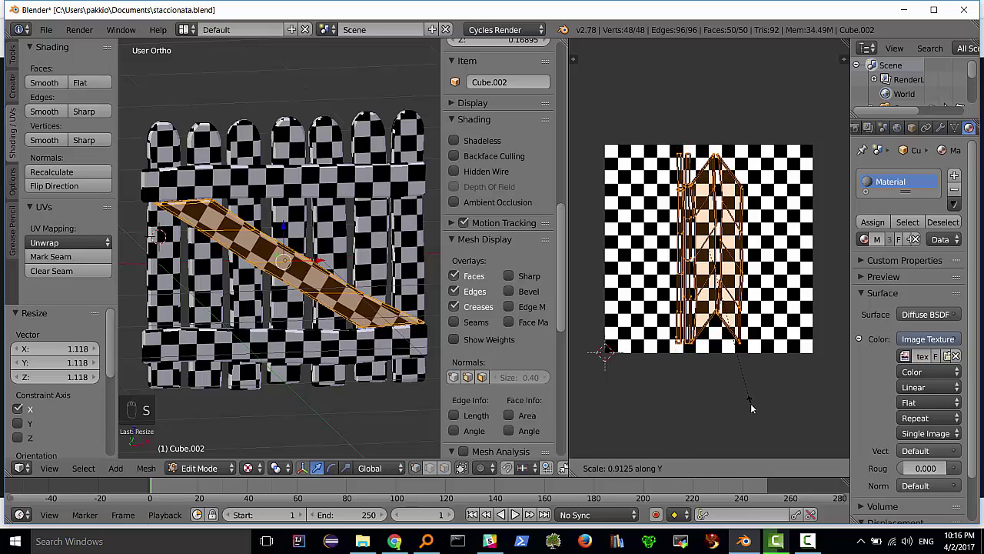
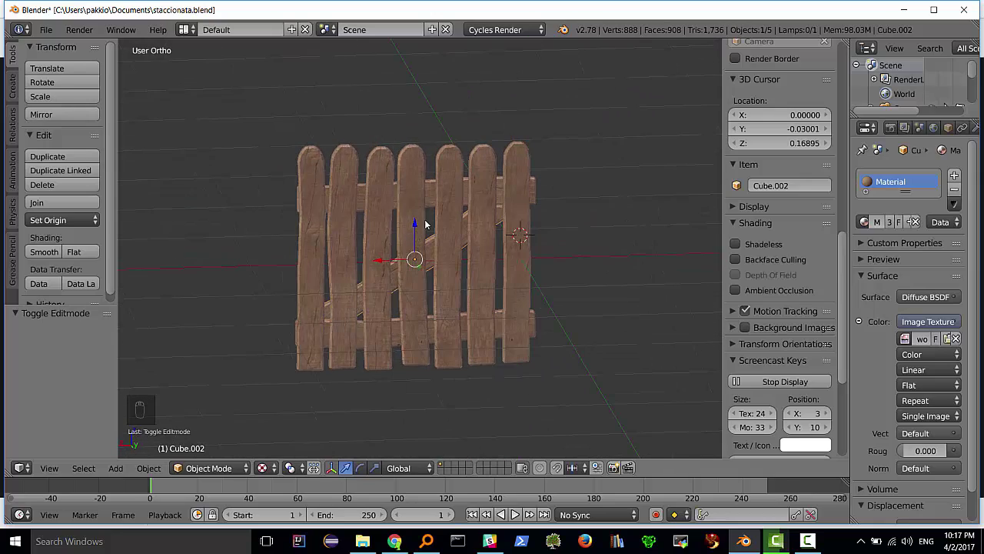
# Add a plane and lower it vertically to the base of the fence
pyautogui.moveTo(418, 218); pyautogui.dragTo(406, 221)
pyautogui.click(406, 220)
pyautogui.middleClick(409, 225)
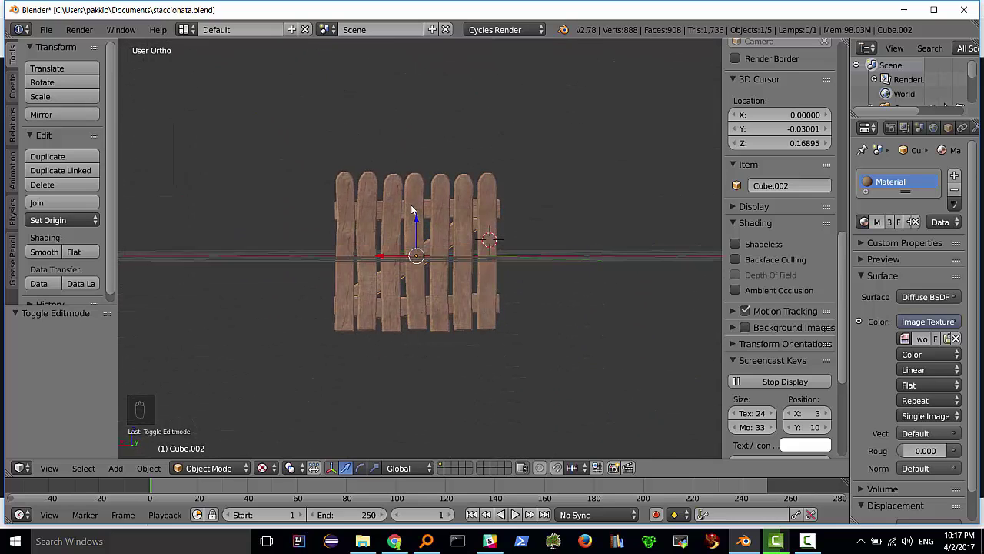
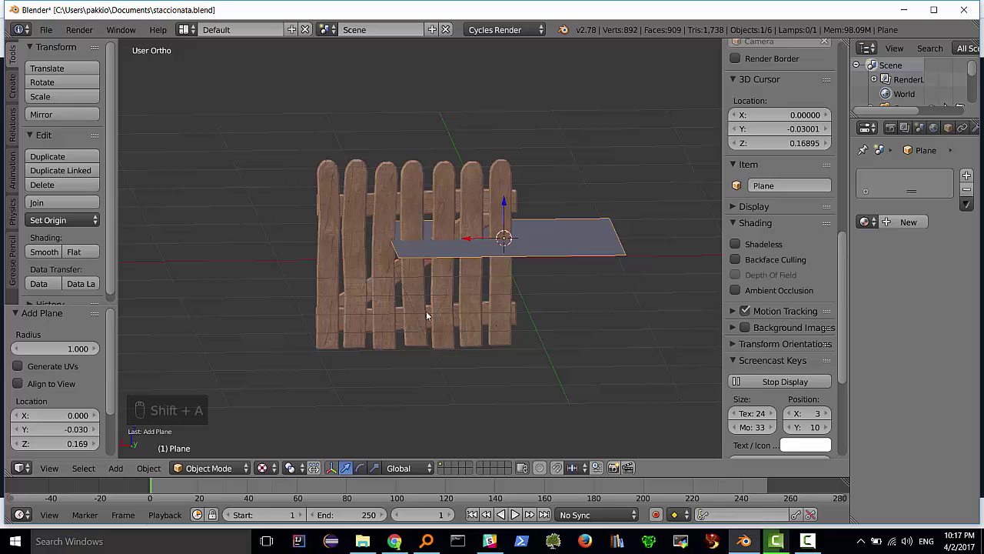
pyautogui.moveTo(509, 204); pyautogui.dragTo(487, 330)
pyautogui.press('s')
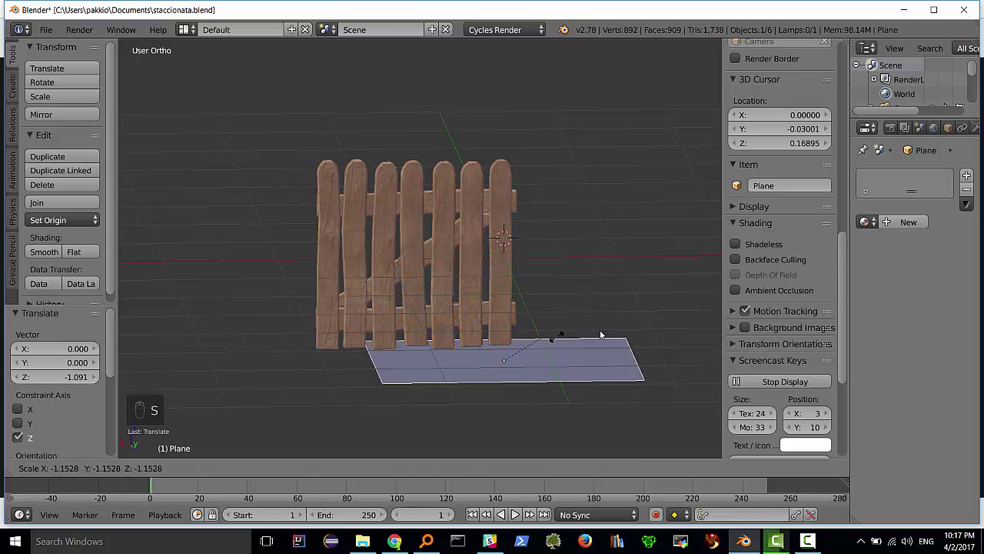
# Enlarge the ground plane around the fence and zoom out to see it whole
pyautogui.moveTo(478, 340); pyautogui.dragTo(505, 363)
pyautogui.middleClick(506, 363)
pyautogui.moveTo(509, 362); pyautogui.dragTo(348, 182)
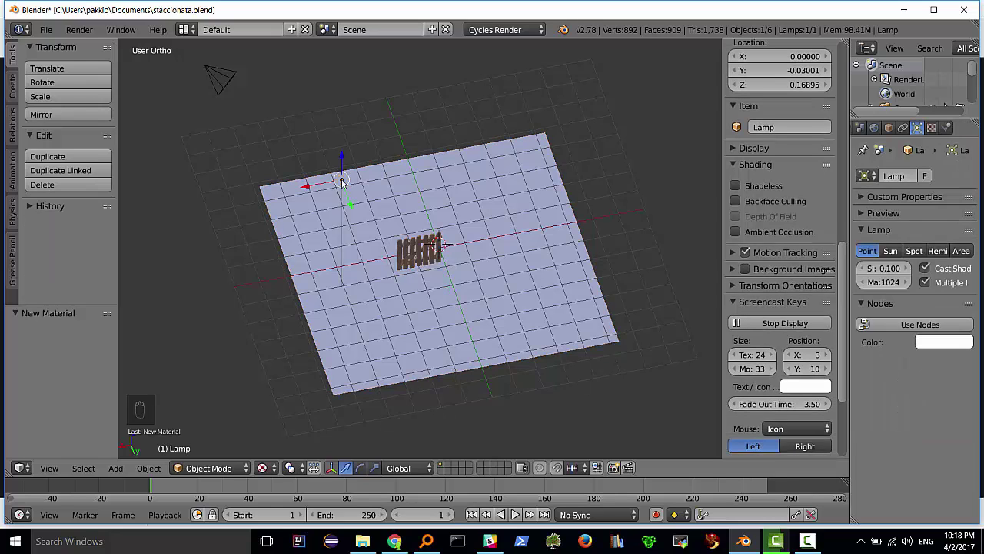
# Delete the default point lamp and add a Sun lamp to the scene
pyautogui.press('Delete')
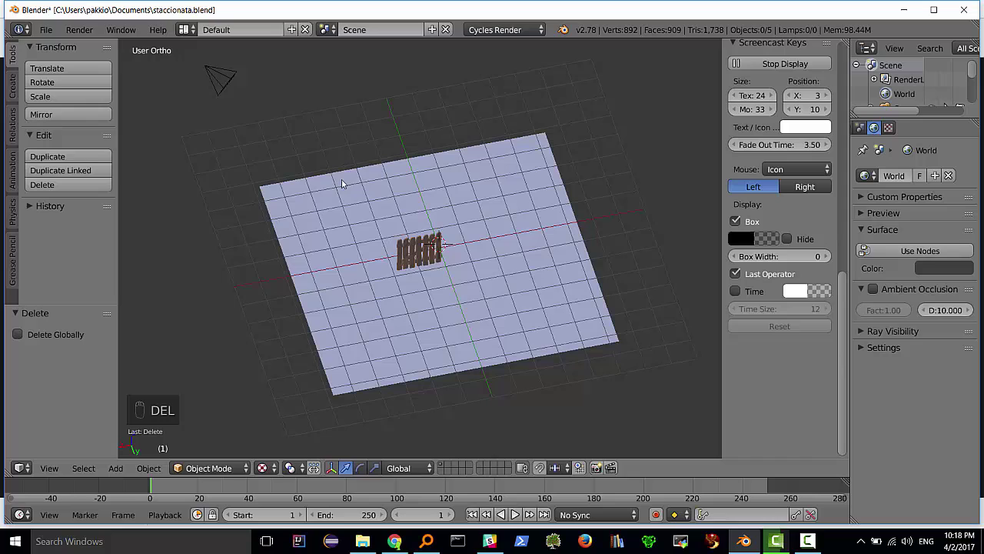
pyautogui.moveTo(362, 197); pyautogui.dragTo(497, 246)
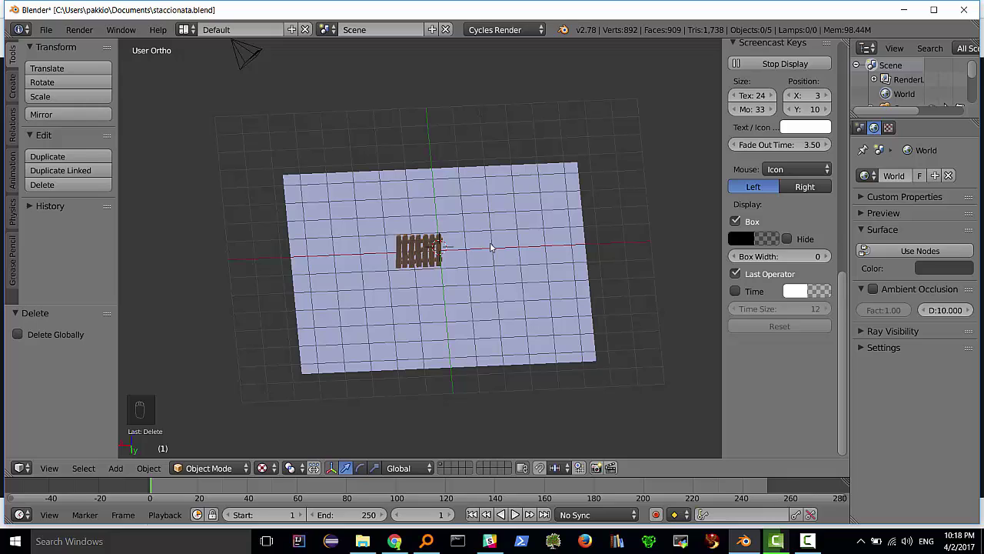
pyautogui.press('shift+a')
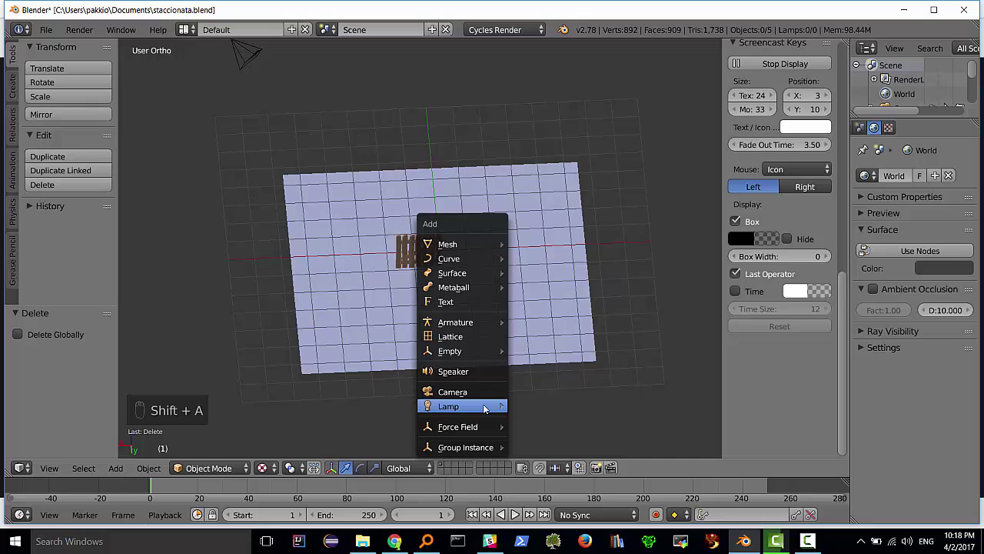
pyautogui.moveTo(523, 406); pyautogui.dragTo(484, 291)
pyautogui.click(484, 291)
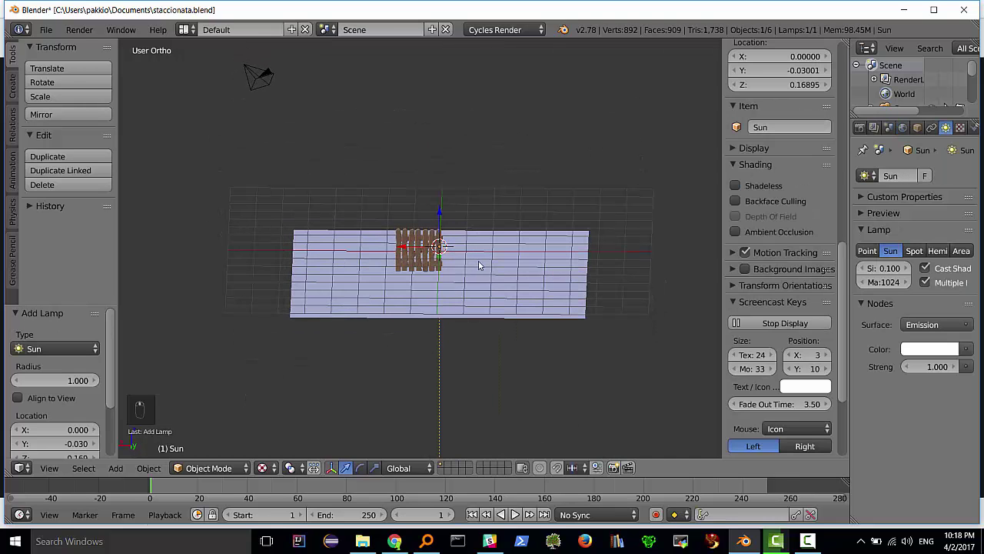
# Move the sun above and beside the fence and tilt it down in front and side views
pyautogui.press('KP_1')
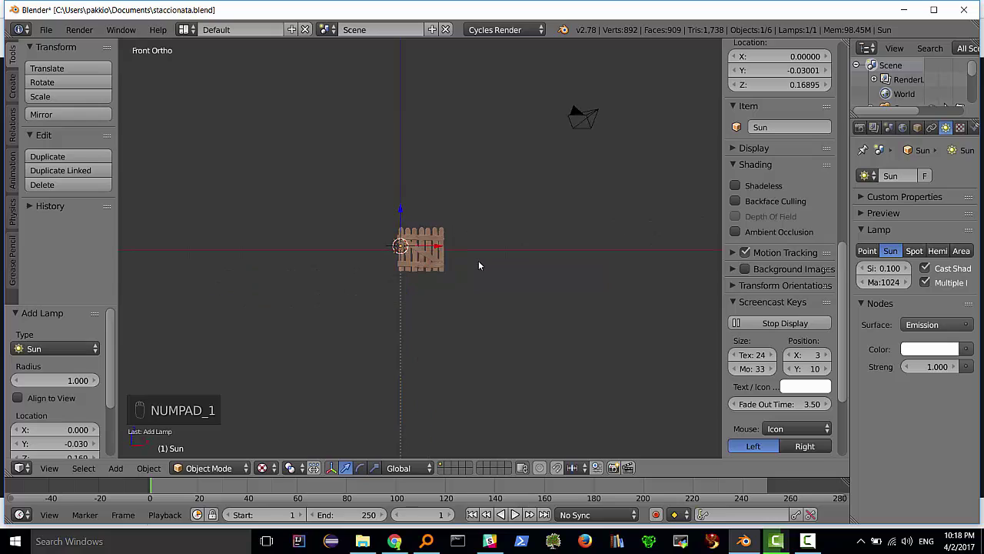
pyautogui.press('g')
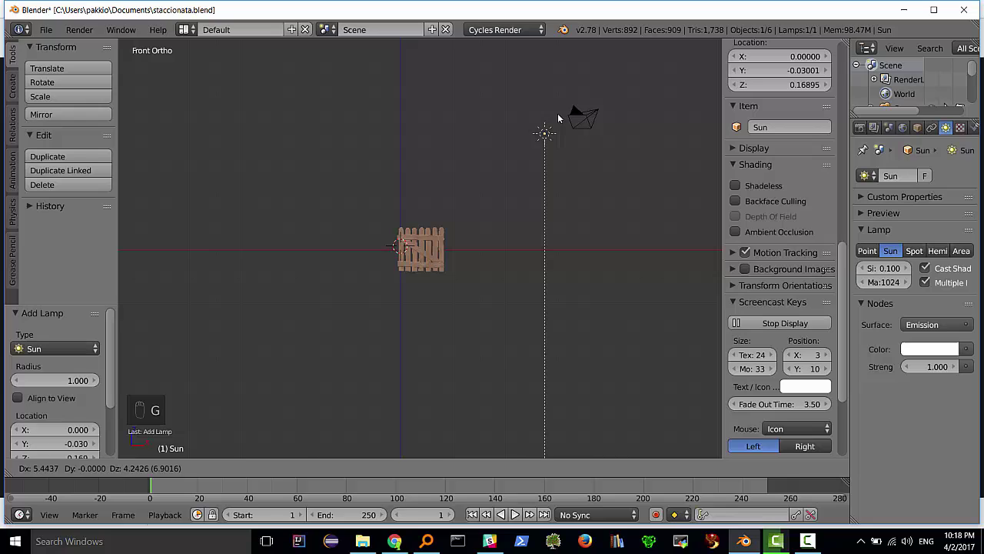
pyautogui.press('r')
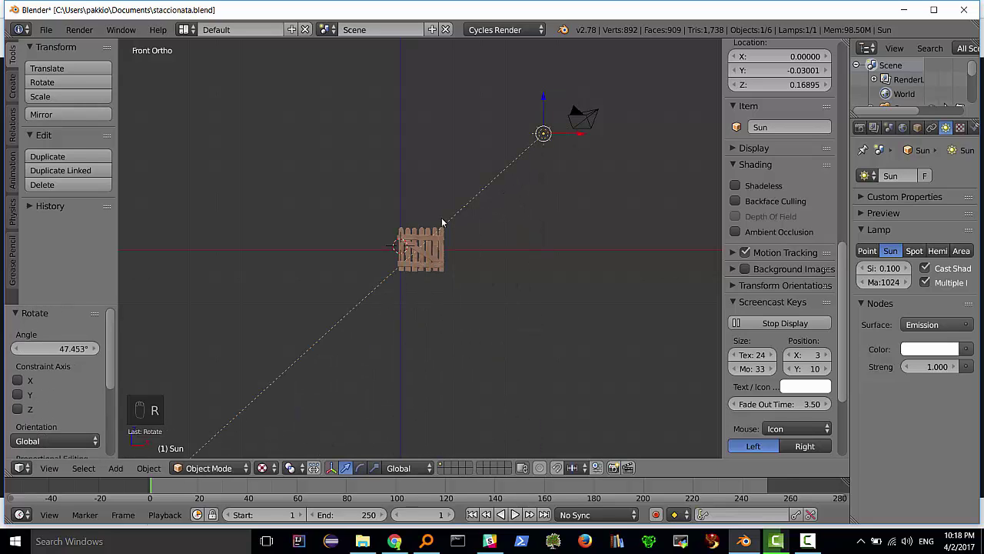
pyautogui.press('KP_3')
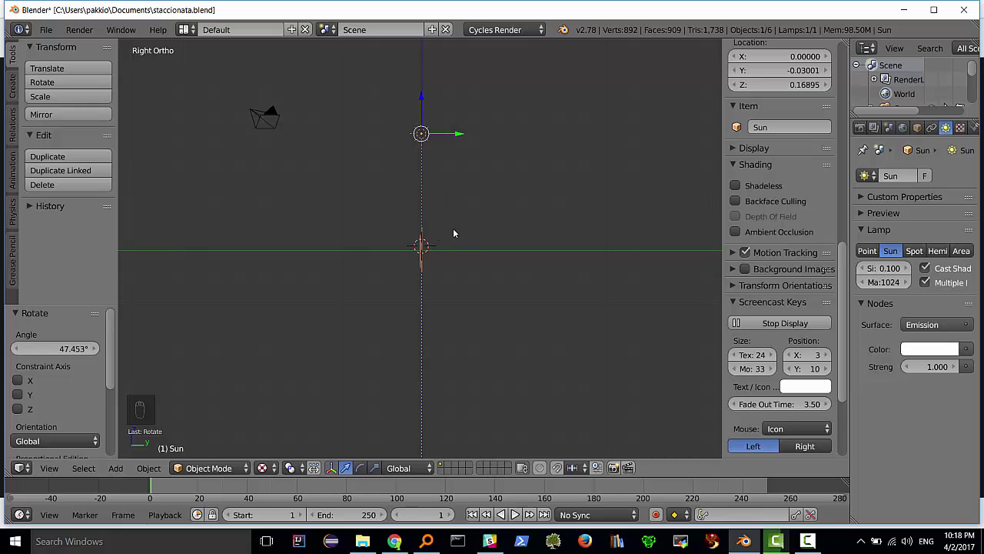
pyautogui.moveTo(463, 135); pyautogui.dragTo(376, 128)
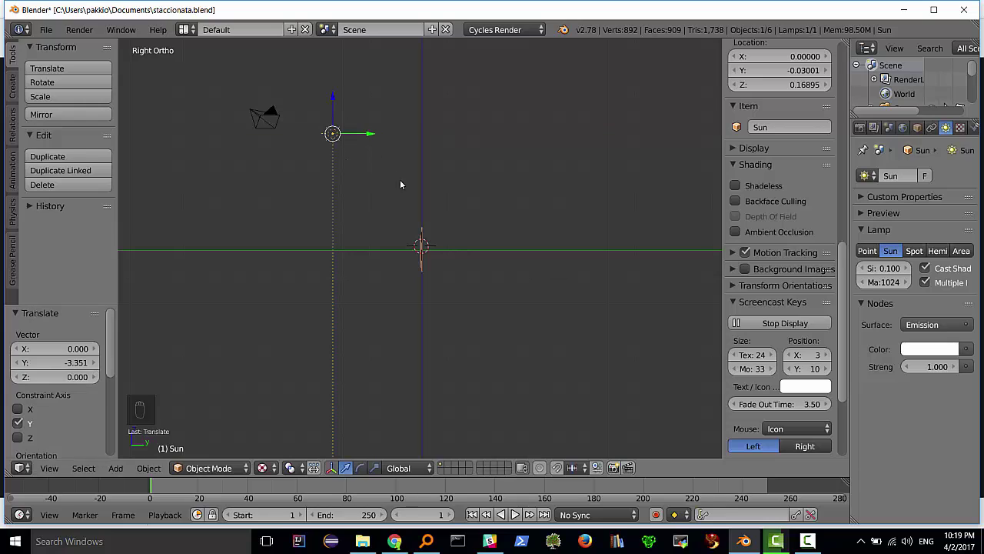
pyautogui.press('r')
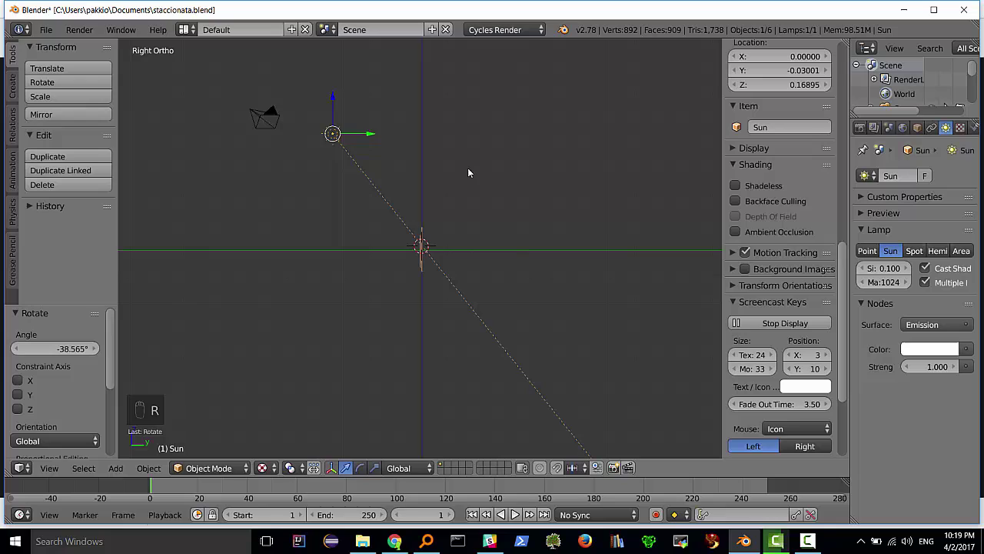
# Rotate the sun around the vertical axis in top view to aim it across the fence
pyautogui.press('KP_7')
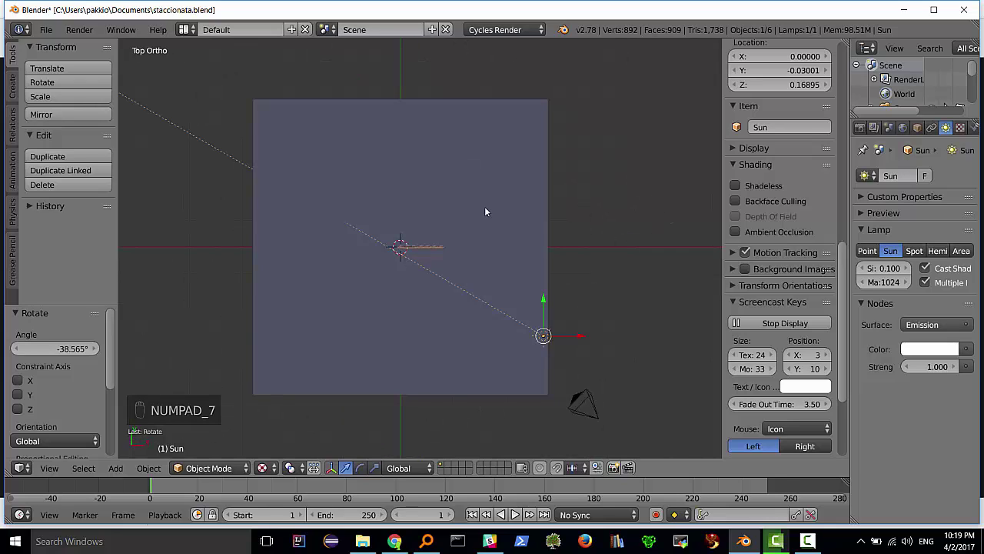
pyautogui.press('r')
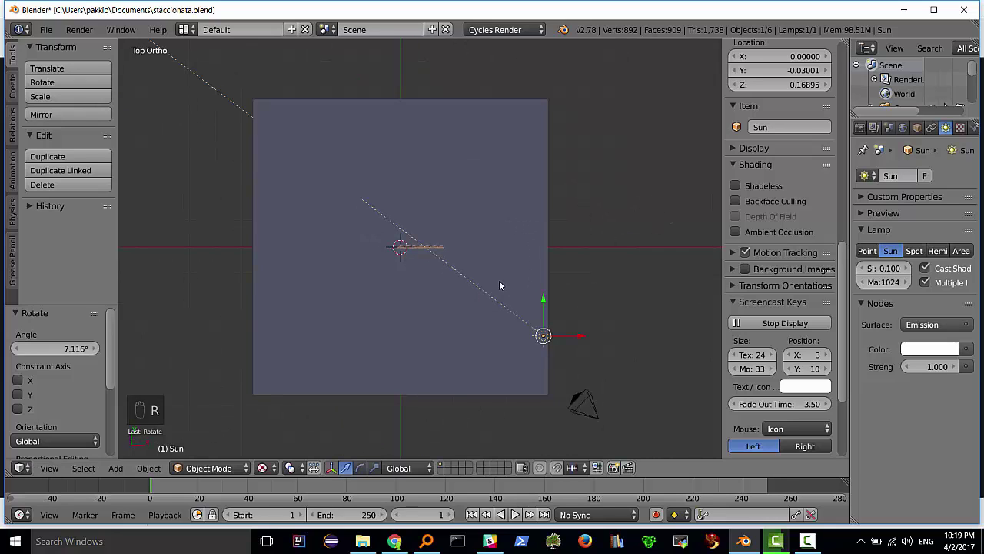
pyautogui.moveTo(432, 291); pyautogui.dragTo(458, 240)
pyautogui.click(458, 241)
pyautogui.middleClick(453, 247)
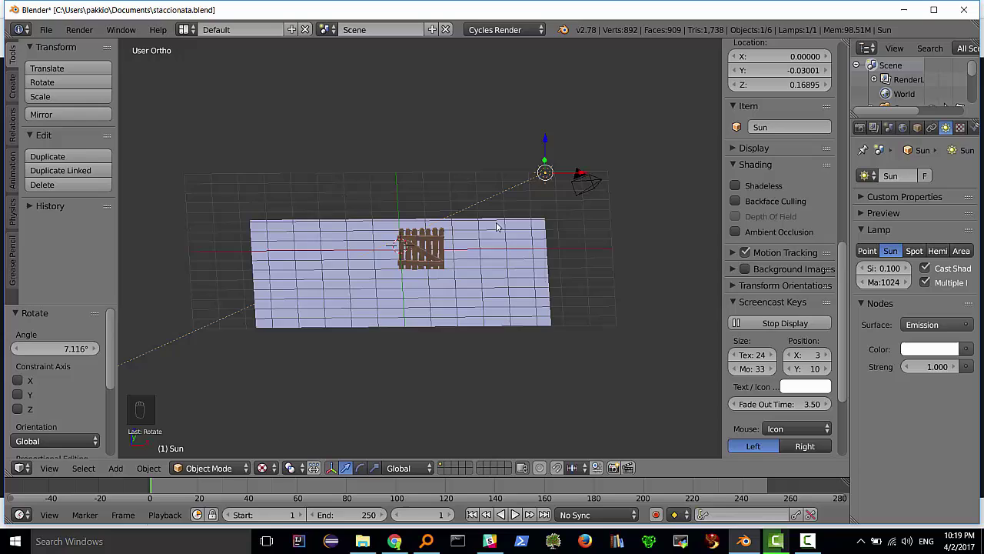
pyautogui.moveTo(433, 248); pyautogui.dragTo(557, 194)
pyautogui.press('KP_7')
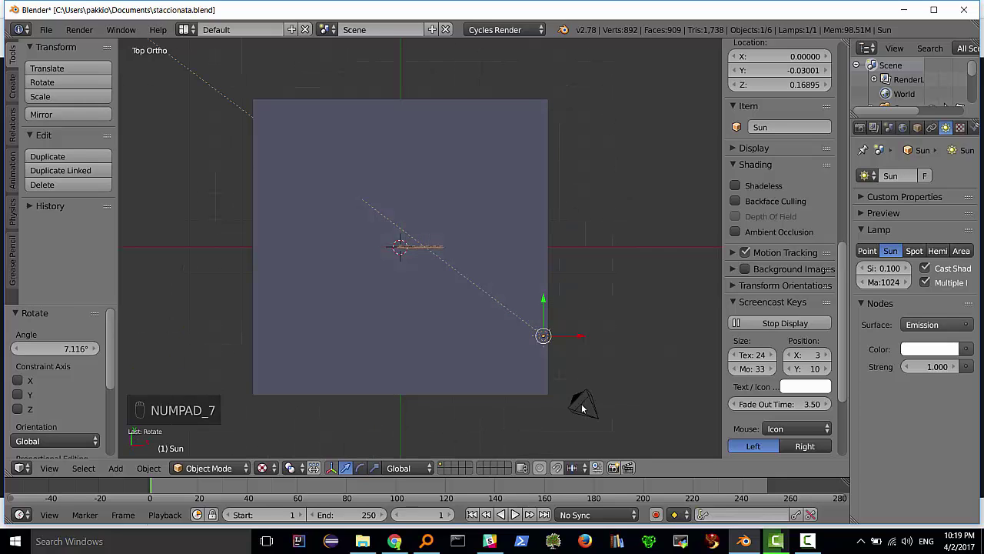
pyautogui.press('g')
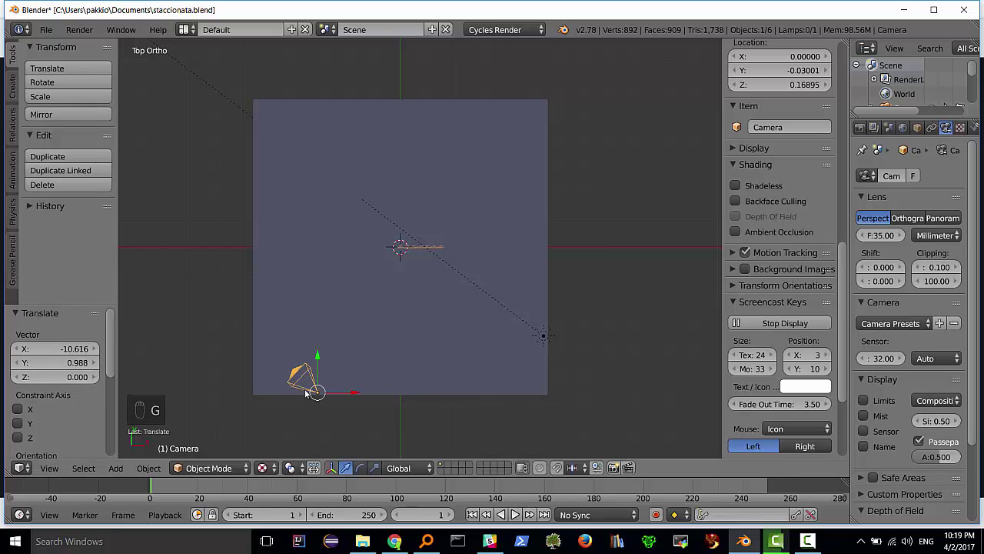
pyautogui.press('r')
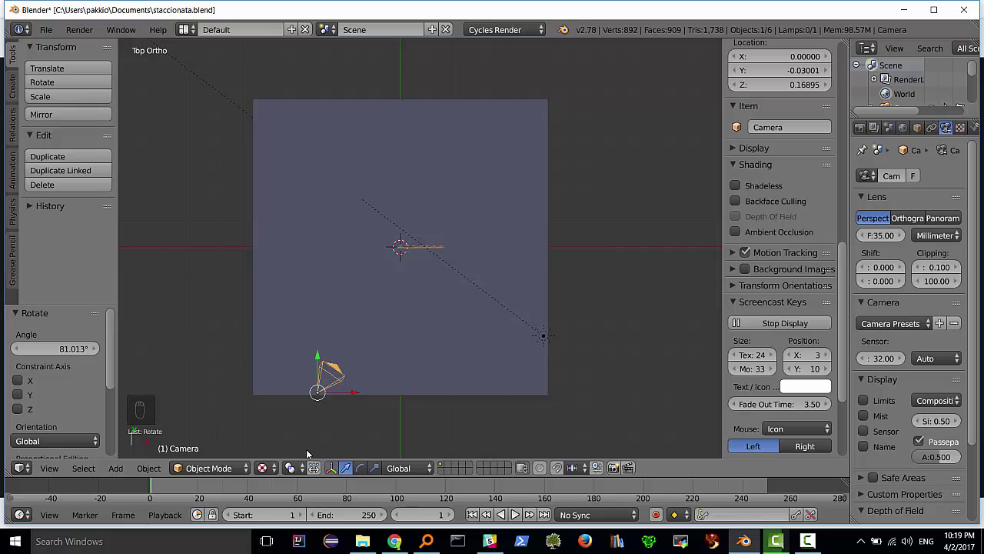
pyautogui.press('KP_1')
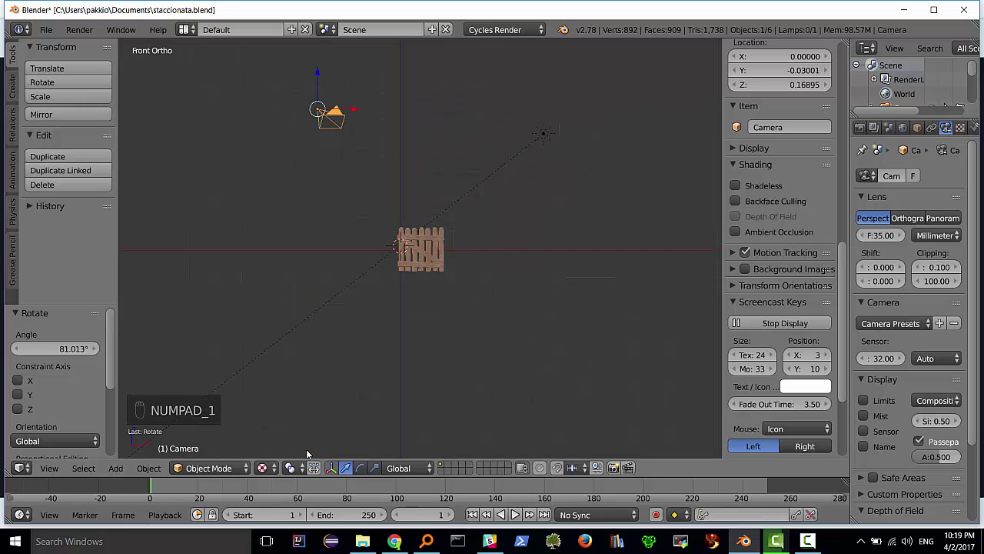
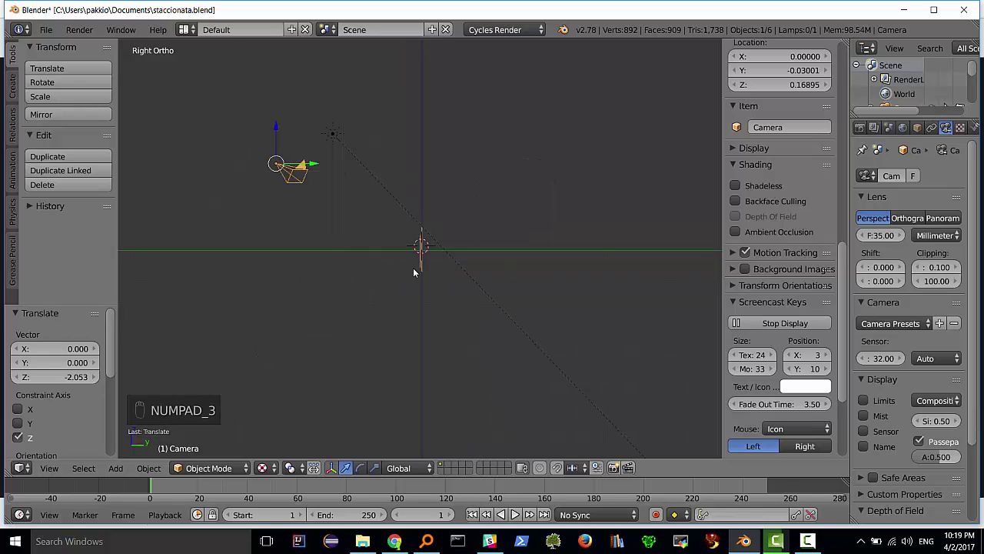
pyautogui.press('KP_7')
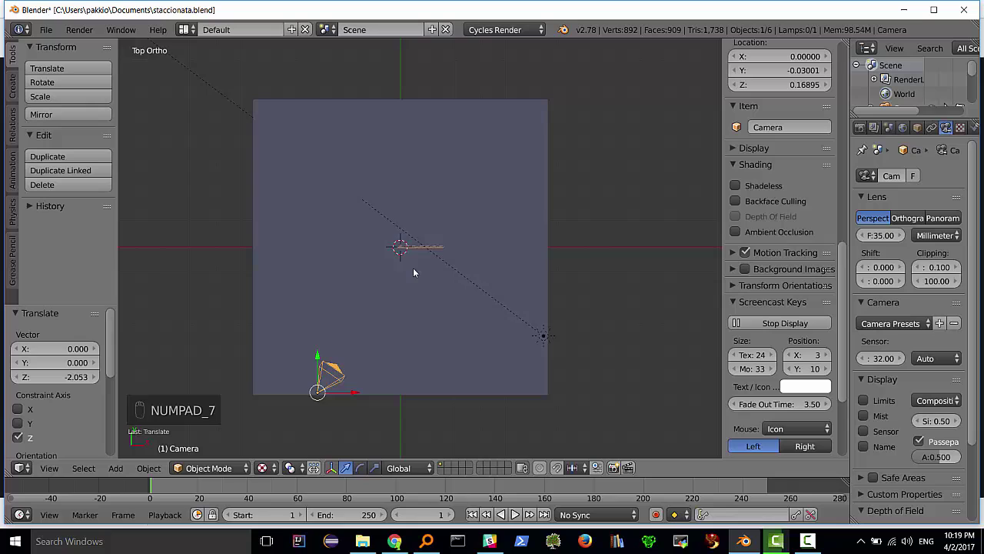
pyautogui.press('KP_3')
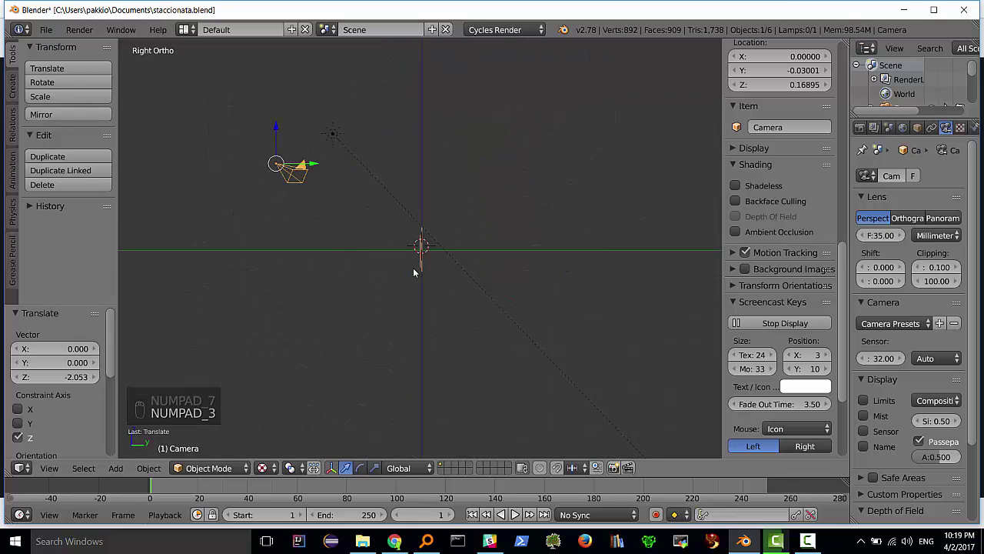
pyautogui.moveTo(384, 277); pyautogui.dragTo(530, 301)
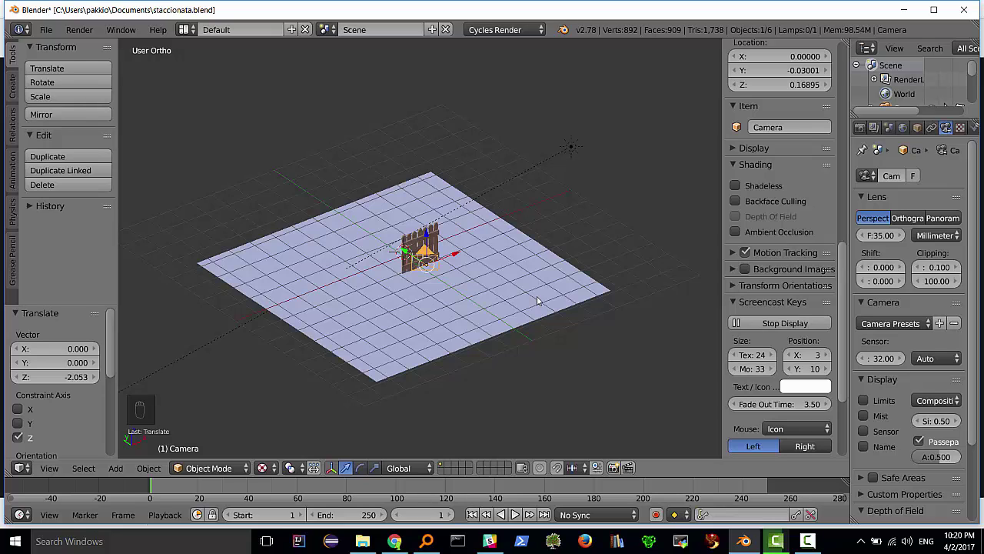
# Align the camera to the current viewpoint and give it a 100 mm lens
pyautogui.press('ctrl+alt+KP_0')
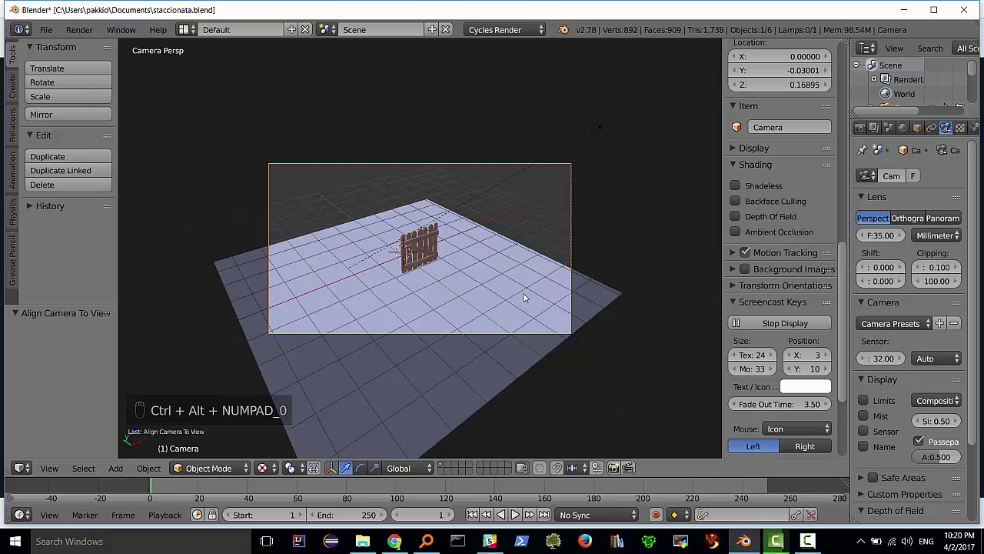
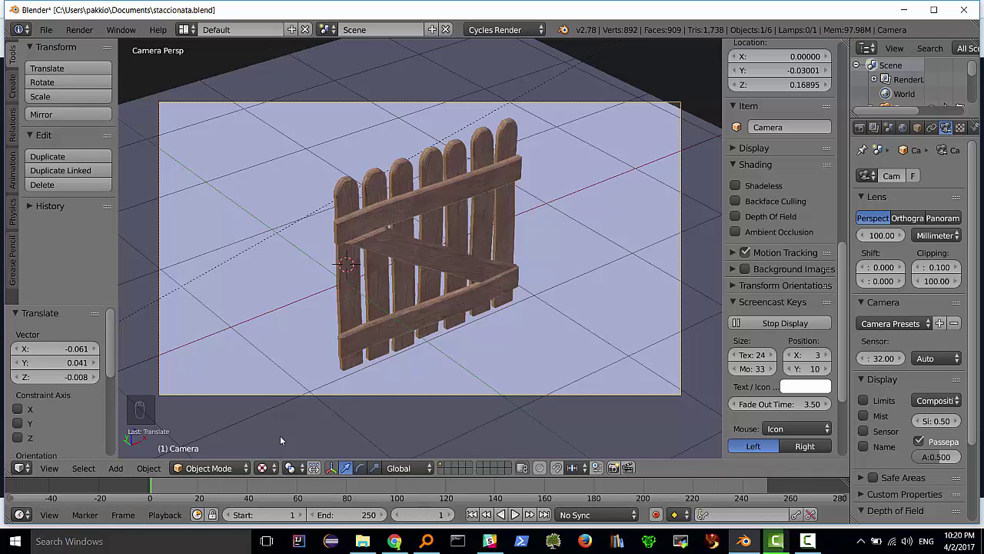
pyautogui.press('Escape')
pyautogui.press('Escape')
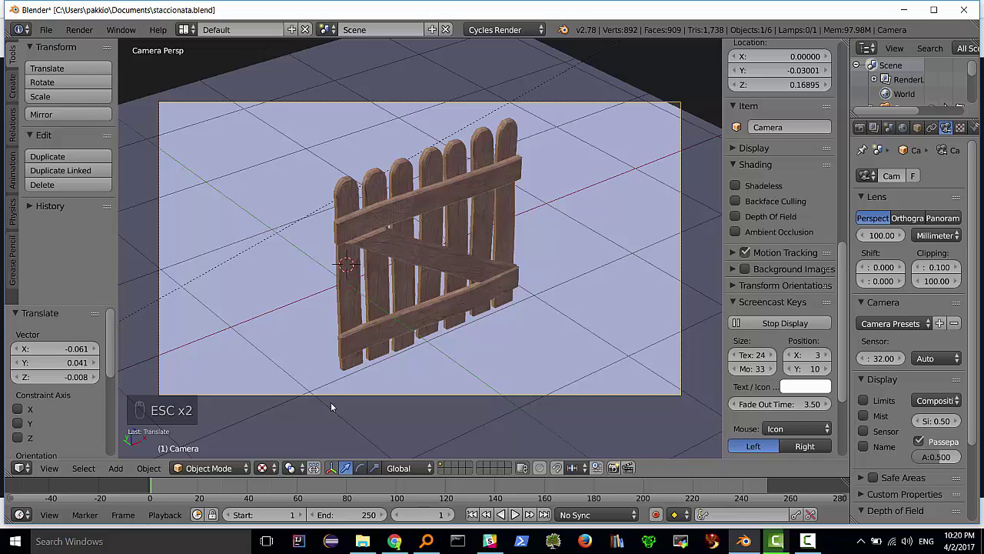
pyautogui.press('Escape')
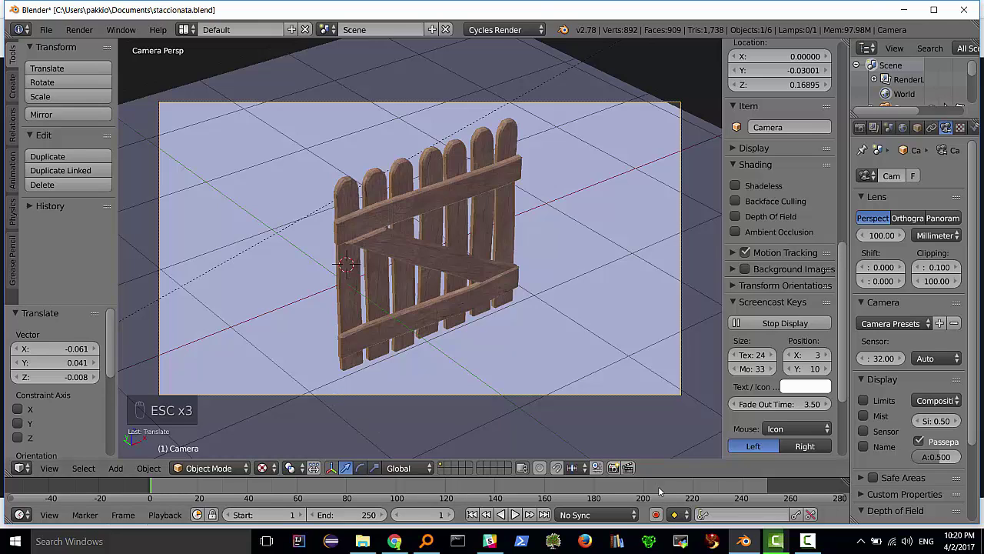
# Leave the camera view and bring up the viewport shading choices
pyautogui.press('ctrl+alt+KP_0')
pyautogui.press('Escape')
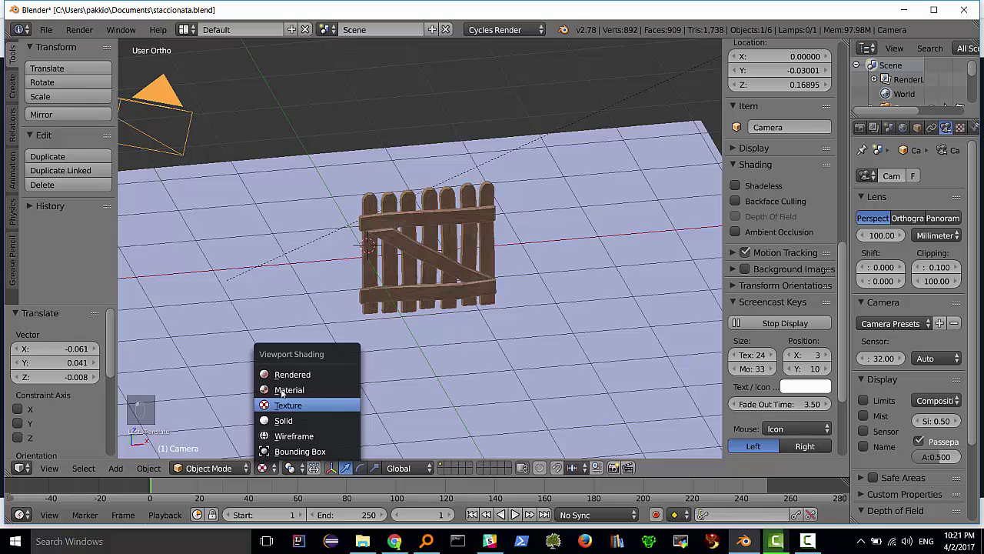
# Switch the viewport shading to Rendered for a live Cycles preview of the fence
pyautogui.moveTo(292, 375); pyautogui.dragTo(279, 378)
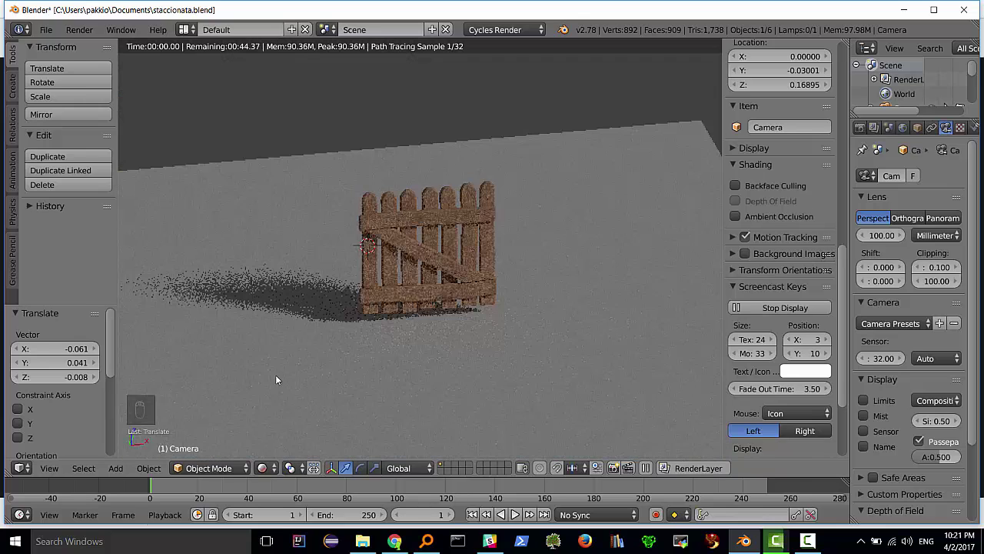
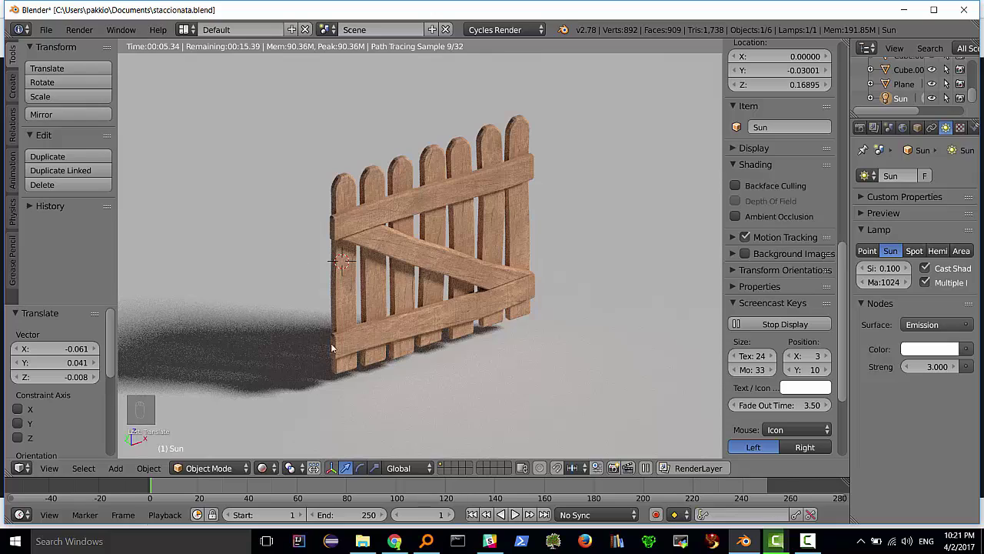
# Tint the Sun lamp's emission a warm cream at strength 3 and bring the fence closer in view
pyautogui.moveTo(315, 343); pyautogui.dragTo(298, 317)
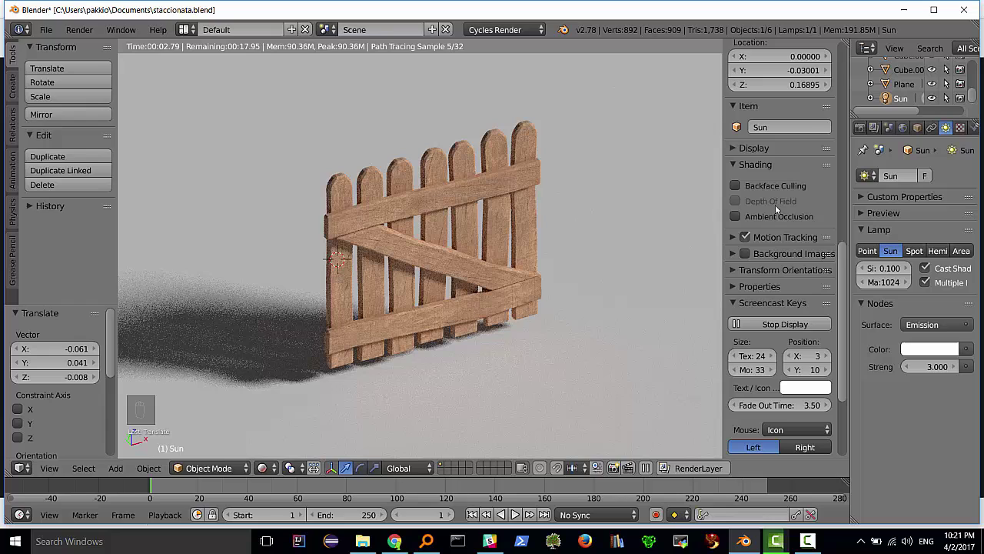
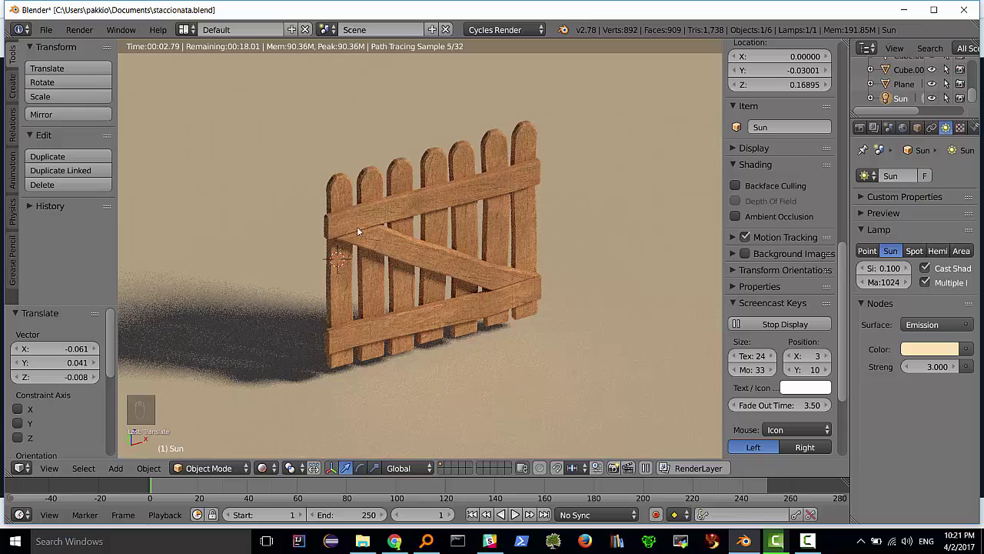
pyautogui.middleClick(414, 275)
pyautogui.click(384, 260)
pyautogui.middleClick(378, 254)
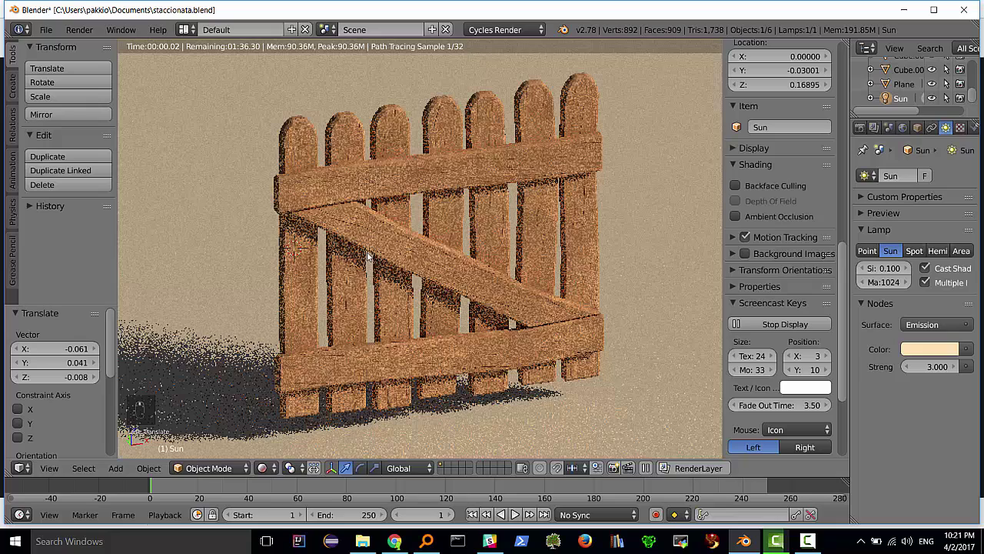
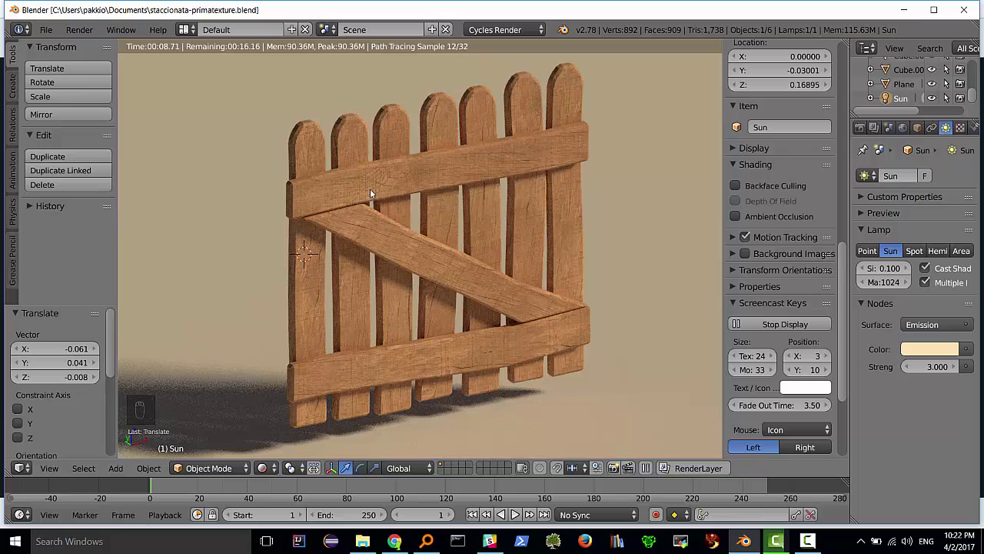
# Re-render the warmly lit fence in the Cycles preview from a slightly adjusted angle
pyautogui.click(364, 194)
pyautogui.middleClick(351, 211)
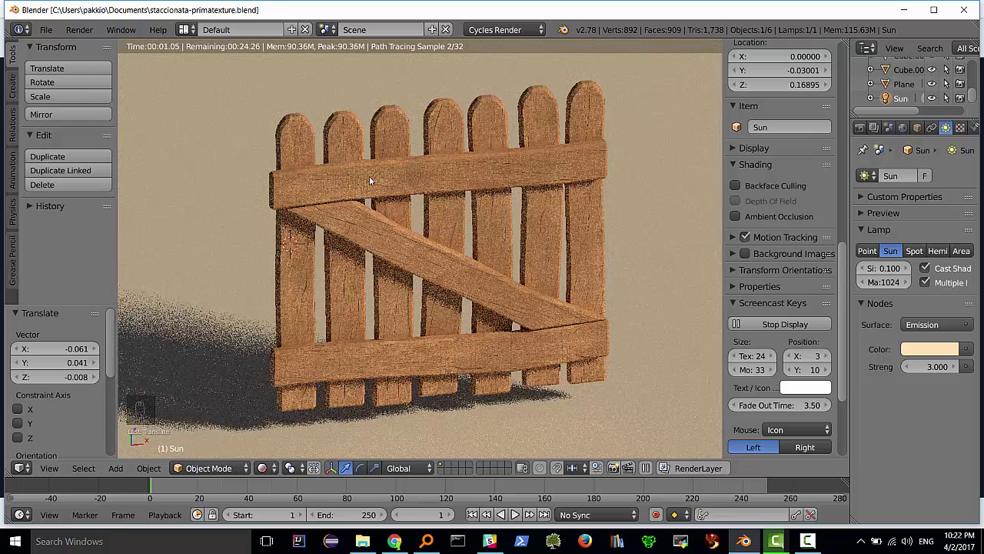
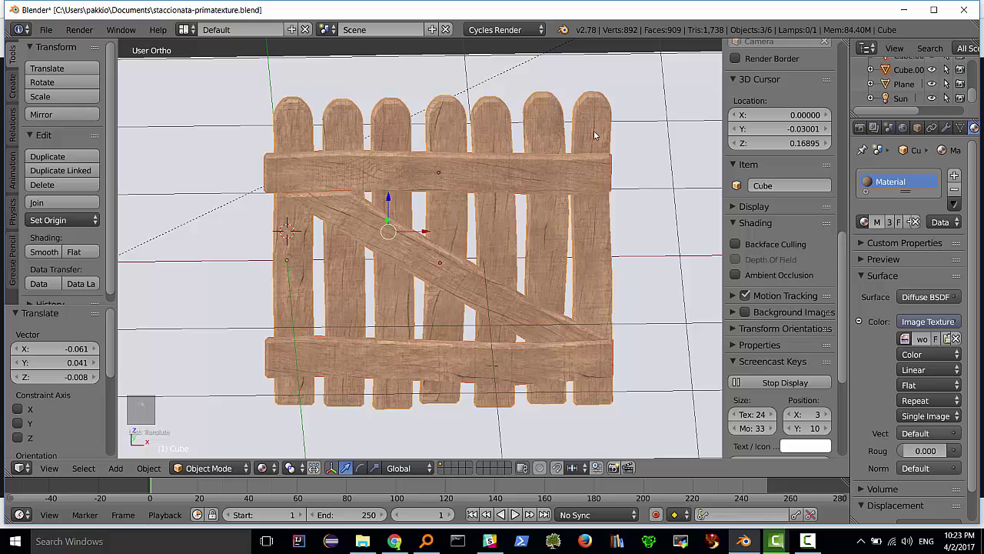
# Join the fence pieces into one object with Ctrl+J and enter Edit Mode on its mesh
pyautogui.press('ctrl+j')
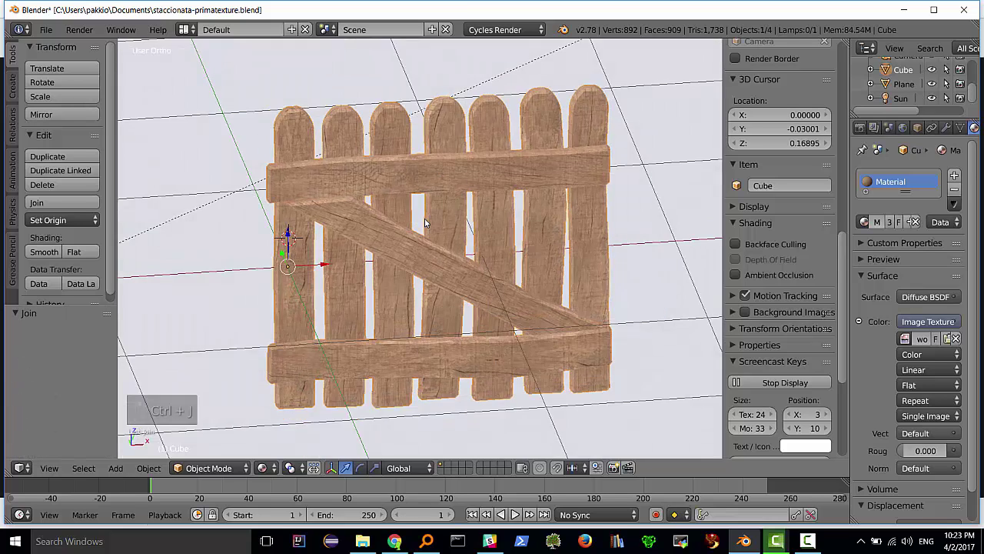
pyautogui.moveTo(466, 215); pyautogui.dragTo(437, 228)
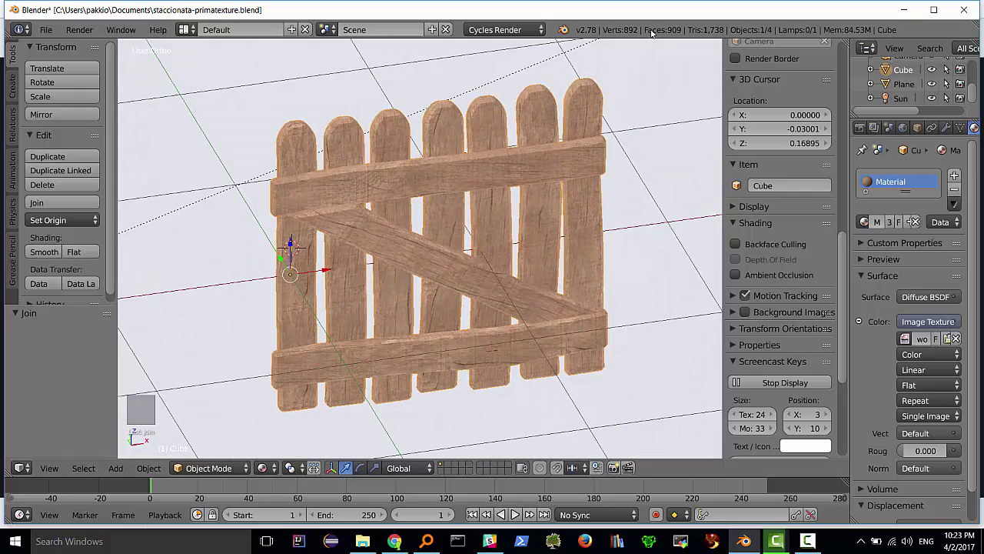
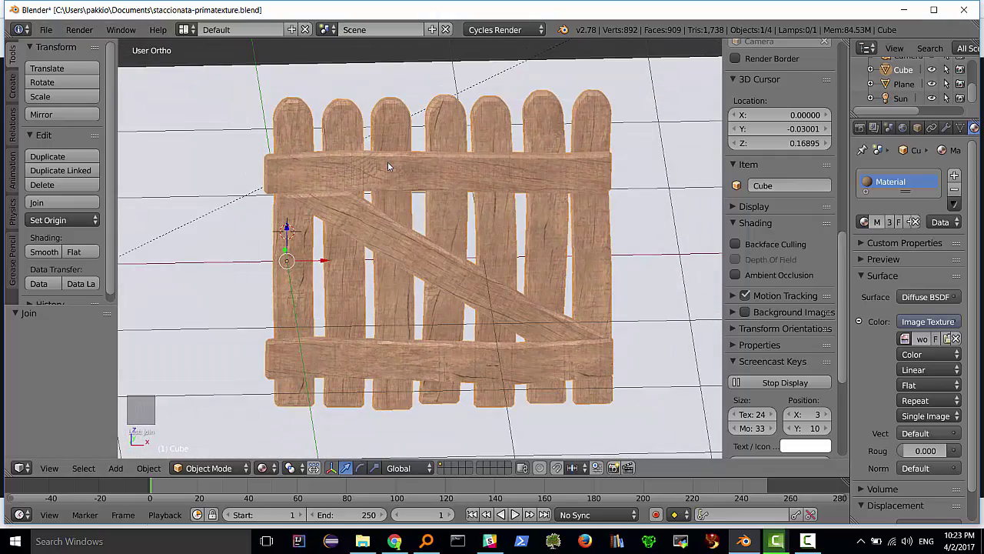
pyautogui.press('Tab')
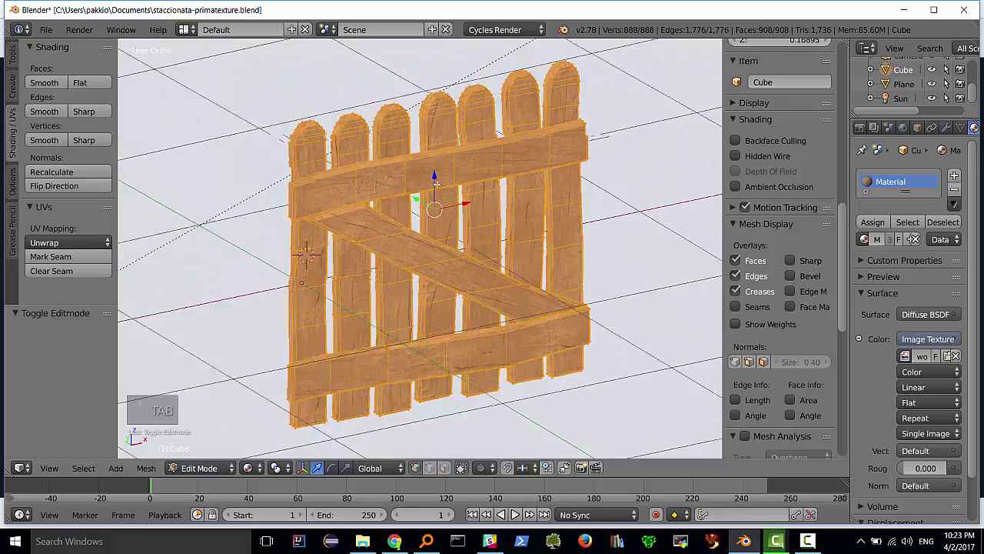
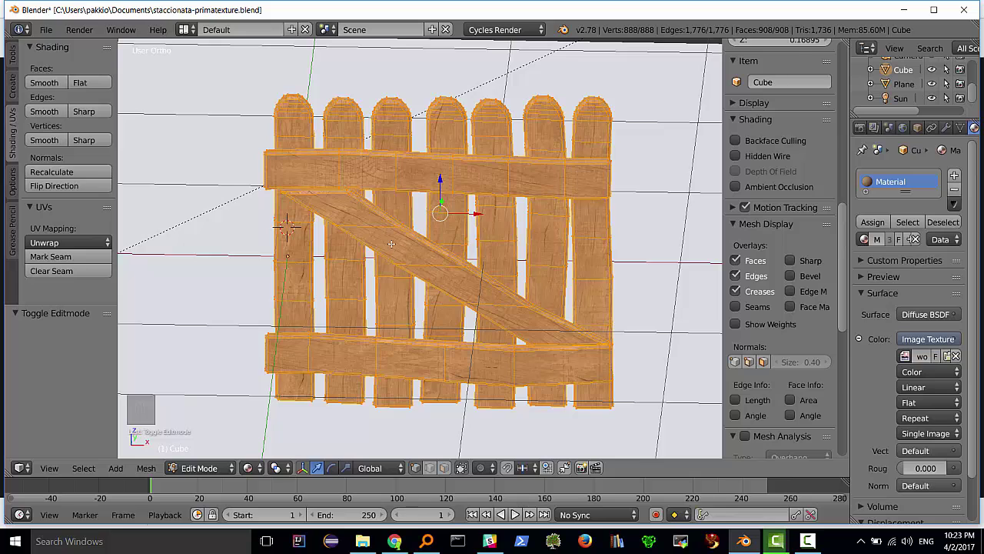
# Return the joined fence to Object Mode and reposition the view closer to it
pyautogui.press('Tab')
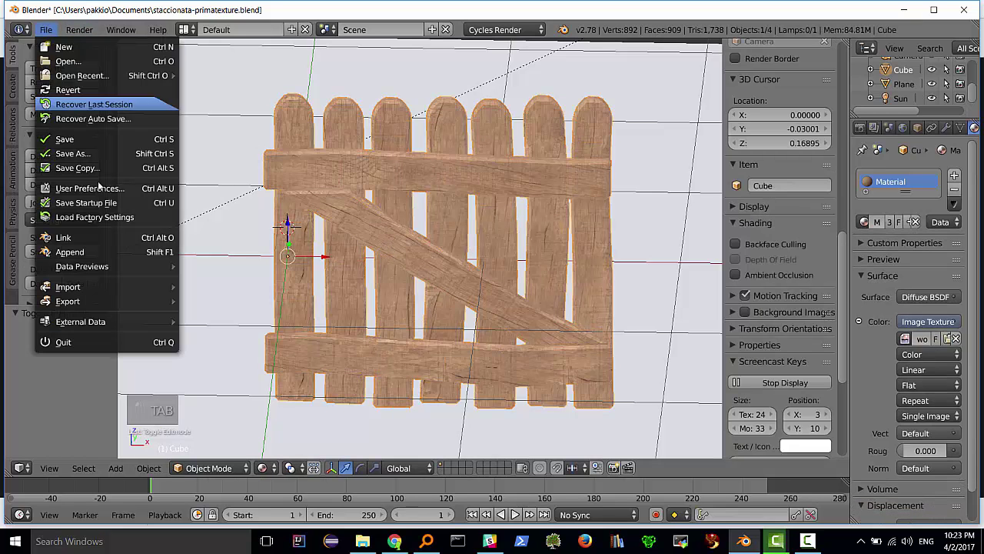
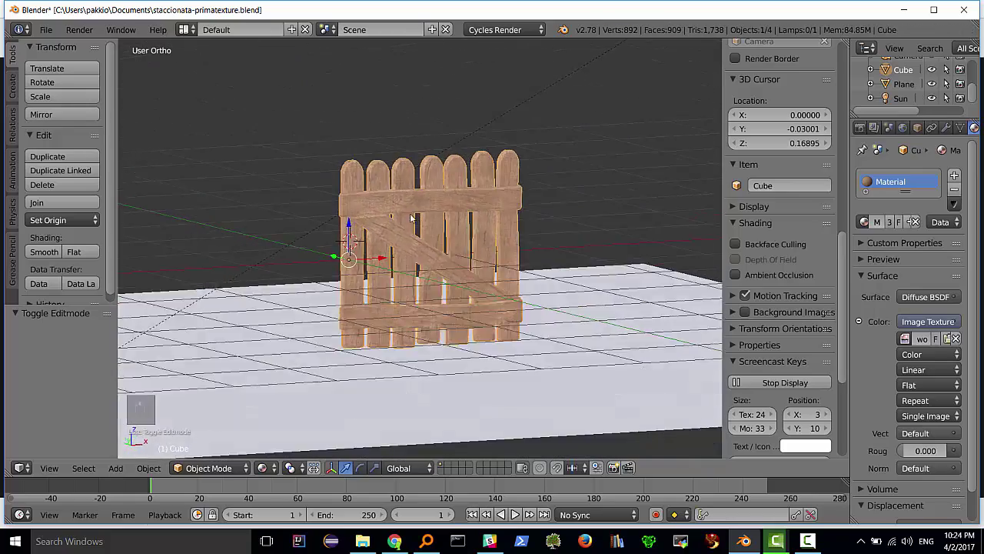
pyautogui.middleClick(401, 207)
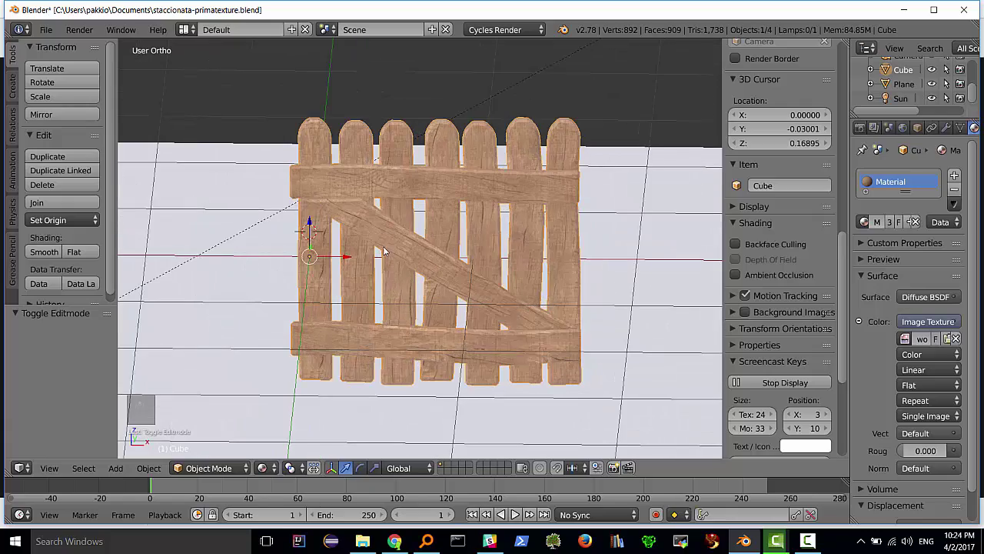